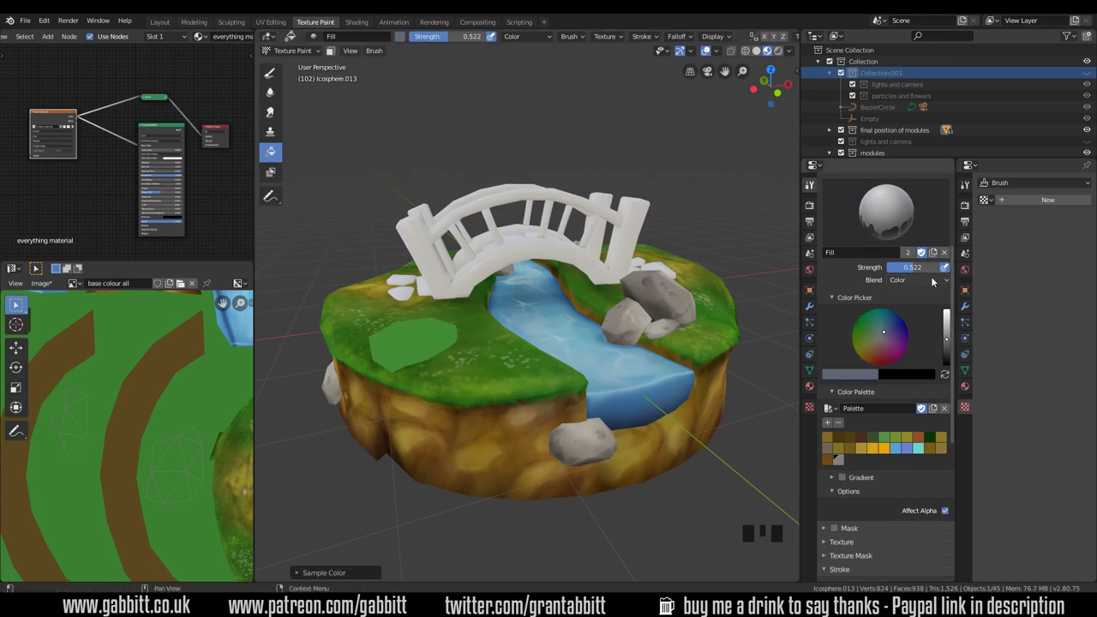
# Fill the rocks with a warm grey-brown base colour using the Fill brush at adjusted strength
pyautogui.moveTo(933, 283); pyautogui.dragTo(915, 271)
pyautogui.moveTo(917, 271); pyautogui.dragTo(432, 335)
pyautogui.click(432, 342)
pyautogui.middleClick(635, 374)
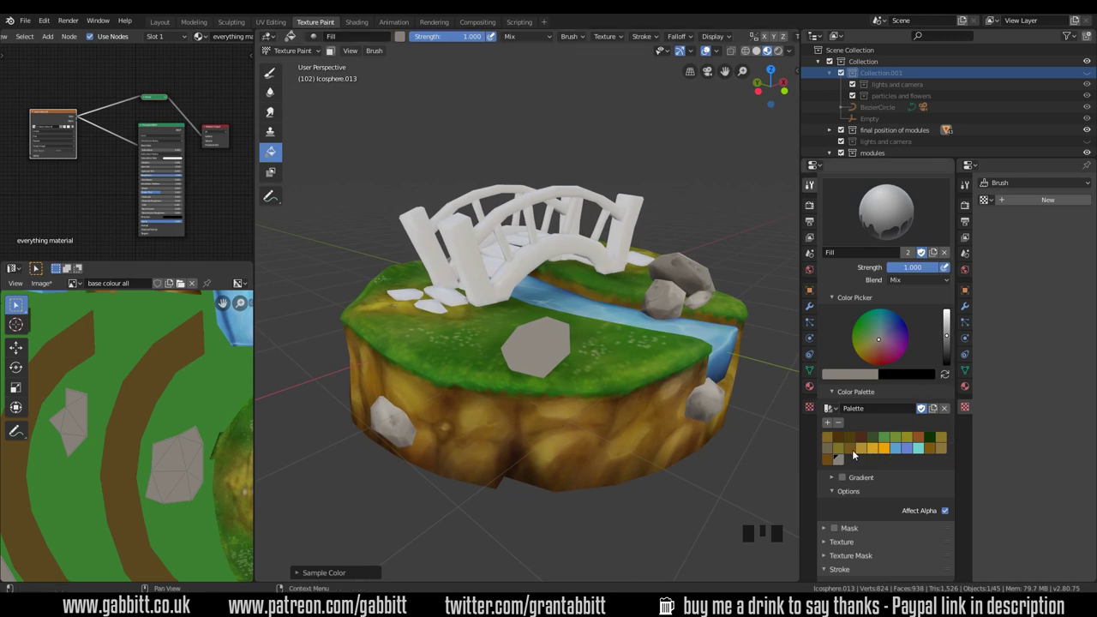
pyautogui.click(854, 455)
pyautogui.moveTo(938, 269); pyautogui.dragTo(551, 349)
pyautogui.click(550, 351)
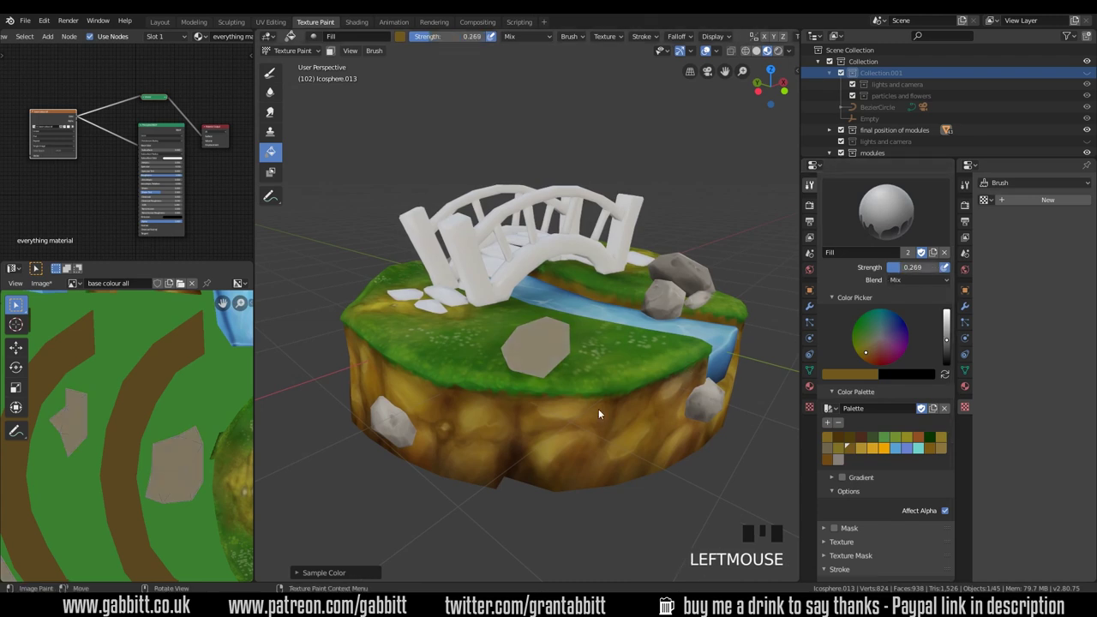
# Switch to the freehand TexDraw brush, raise its strength and choose a different blend mode
pyautogui.moveTo(611, 413); pyautogui.dragTo(577, 474)
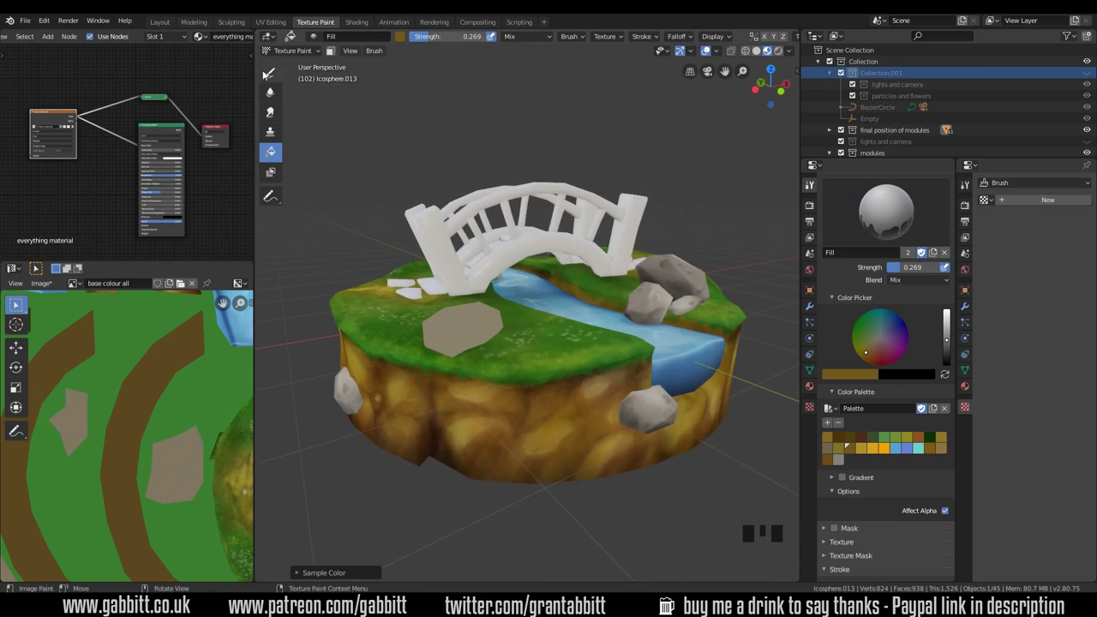
pyautogui.moveTo(274, 77); pyautogui.dragTo(509, 371)
pyautogui.middleClick(509, 371)
pyautogui.moveTo(515, 444); pyautogui.dragTo(521, 463)
# Isolate the rock in local view, set brush radius to 136 px and lay in the first darker shading strokes
pyautogui.press('KP_Divide')
pyautogui.middleClick(572, 401)
pyautogui.click(574, 388)
pyautogui.moveTo(519, 415); pyautogui.dragTo(650, 357)
pyautogui.press('f')
pyautogui.middleClick(672, 367)
pyautogui.click(430, 263)
pyautogui.moveTo(498, 340); pyautogui.dragTo(506, 421)
pyautogui.moveTo(571, 319); pyautogui.dragTo(408, 394)
pyautogui.click(409, 393)
pyautogui.moveTo(501, 406); pyautogui.dragTo(610, 372)
pyautogui.click(610, 372)
# Work around every remaining face of the rock dabbing darker Multiply shading, then return to the island
pyautogui.middleClick(646, 387)
pyautogui.click(548, 334)
pyautogui.middleClick(565, 369)
pyautogui.click(487, 359)
pyautogui.moveTo(568, 390); pyautogui.dragTo(876, 463)
pyautogui.click(877, 463)
pyautogui.click(580, 355)
pyautogui.middleClick(535, 426)
pyautogui.click(575, 385)
pyautogui.middleClick(612, 399)
pyautogui.click(454, 286)
pyautogui.middleClick(573, 406)
pyautogui.middleClick(586, 377)
pyautogui.click(606, 275)
pyautogui.middleClick(546, 404)
pyautogui.click(542, 372)
pyautogui.middleClick(650, 411)
pyautogui.click(572, 354)
pyautogui.middleClick(666, 404)
pyautogui.click(631, 301)
pyautogui.middleClick(544, 435)
pyautogui.click(525, 357)
pyautogui.middleClick(573, 302)
pyautogui.click(568, 329)
pyautogui.middleClick(629, 419)
pyautogui.click(512, 348)
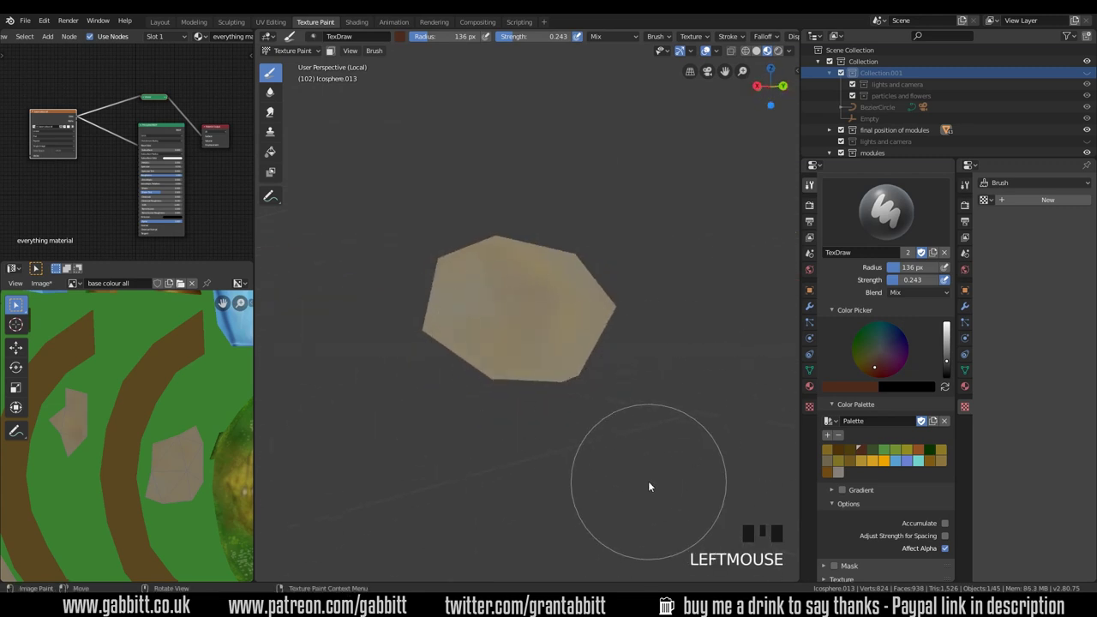
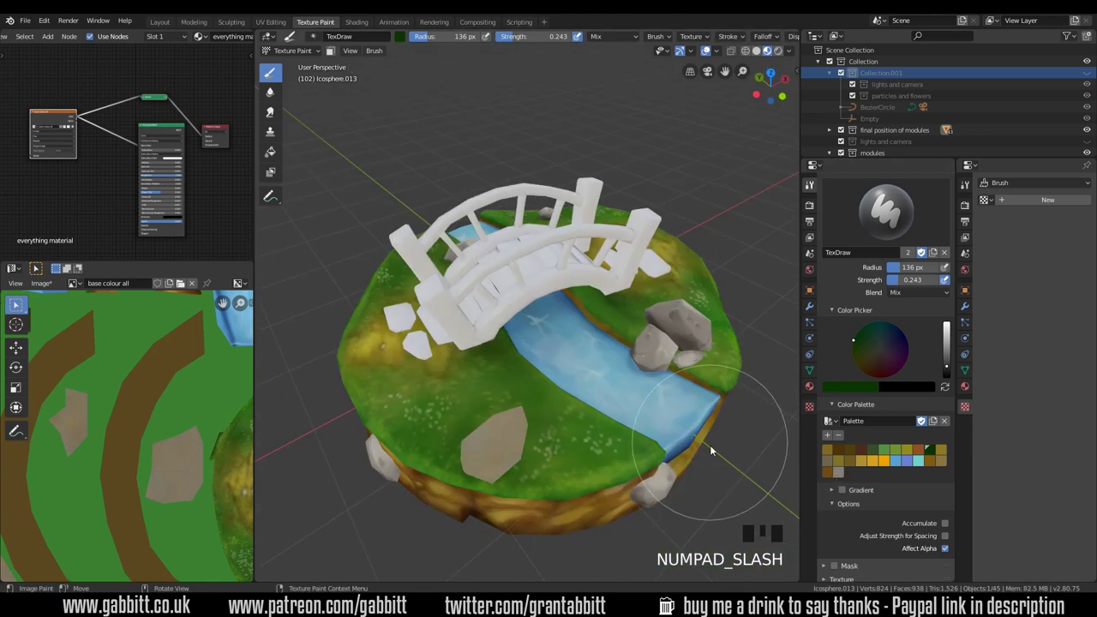
pyautogui.moveTo(571, 442); pyautogui.dragTo(578, 403)
pyautogui.middleClick(610, 404)
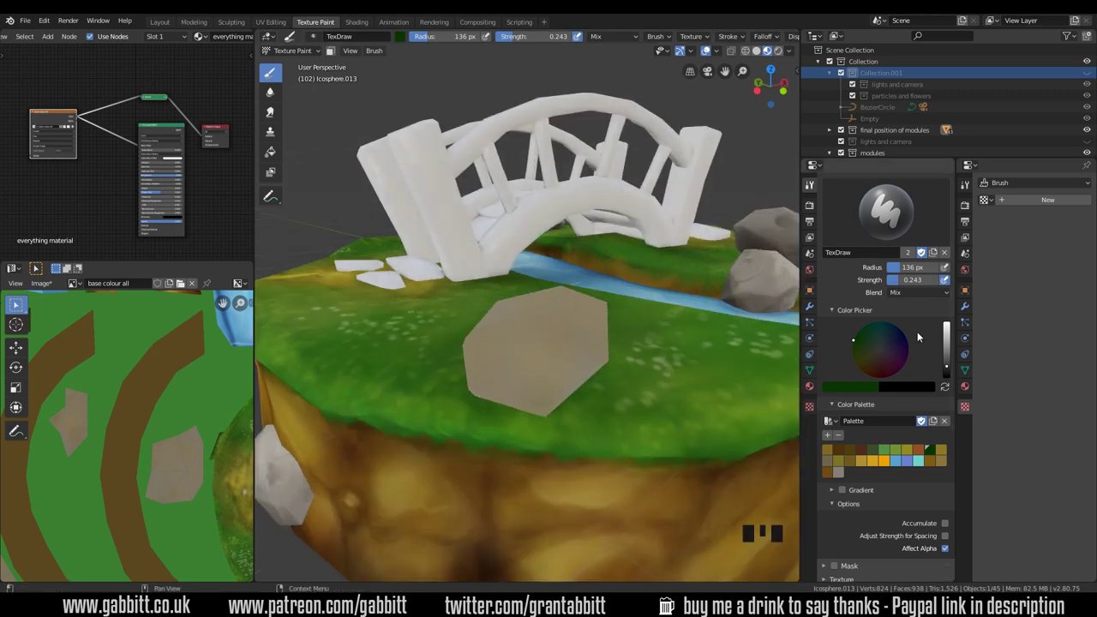
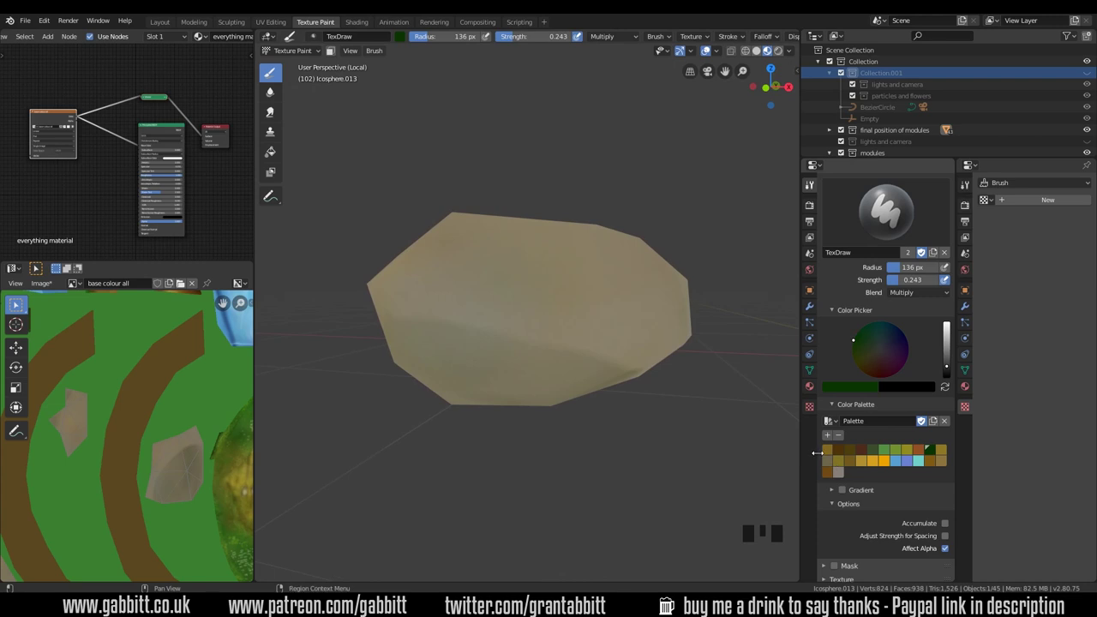
# Pick a pale beige with Screen blending and dab the first highlights around the stepping stone
pyautogui.click(842, 476)
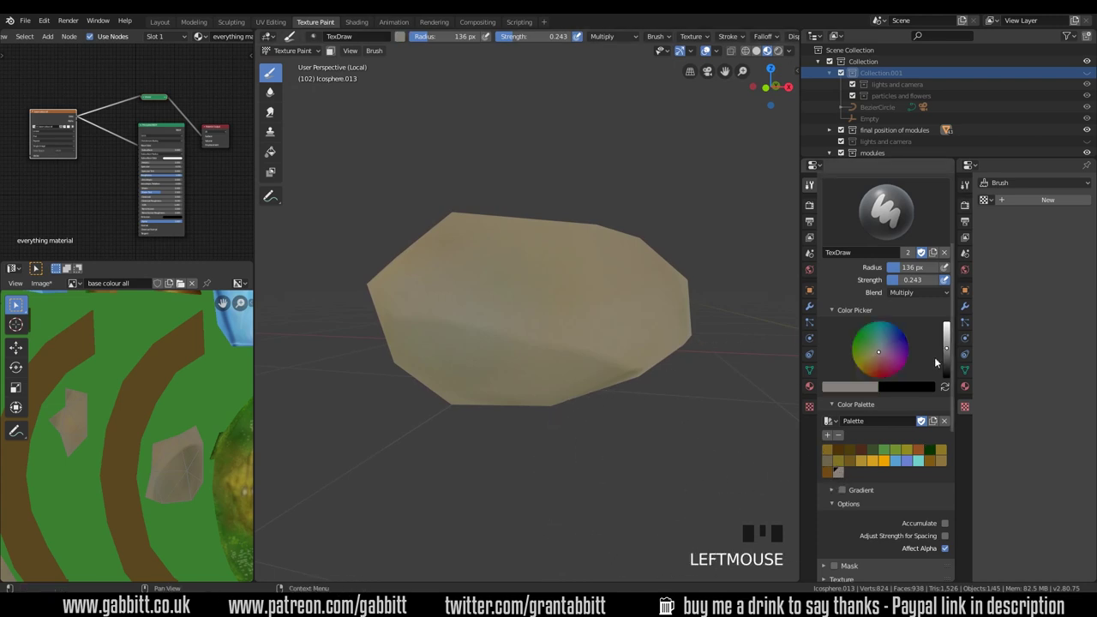
pyautogui.click(952, 360)
pyautogui.middleClick(638, 387)
pyautogui.click(651, 399)
pyautogui.middleClick(626, 418)
pyautogui.click(616, 394)
pyautogui.middleClick(678, 438)
pyautogui.click(522, 453)
pyautogui.middleClick(583, 296)
pyautogui.click(545, 304)
pyautogui.middleClick(475, 421)
pyautogui.click(583, 374)
pyautogui.middleClick(539, 373)
pyautogui.click(640, 387)
pyautogui.moveTo(556, 437); pyautogui.dragTo(581, 363)
# Continue round the stone adding beige highlight dabs and longer strokes across its top
pyautogui.middleClick(631, 386)
pyautogui.click(613, 362)
pyautogui.middleClick(520, 409)
pyautogui.click(673, 272)
pyautogui.middleClick(561, 396)
pyautogui.click(642, 333)
pyautogui.middleClick(510, 418)
pyautogui.click(621, 351)
pyautogui.middleClick(535, 452)
pyautogui.click(654, 317)
pyautogui.middleClick(558, 431)
pyautogui.click(685, 358)
pyautogui.middleClick(559, 414)
pyautogui.click(516, 366)
pyautogui.moveTo(563, 447); pyautogui.dragTo(949, 340)
pyautogui.click(948, 339)
pyautogui.moveTo(936, 298); pyautogui.dragTo(791, 423)
pyautogui.moveTo(790, 423); pyautogui.dragTo(878, 359)
pyautogui.click(878, 359)
# Finish the mottled beige highlights on the stone's remaining sides and edges
pyautogui.middleClick(701, 427)
pyautogui.click(548, 241)
pyautogui.middleClick(574, 420)
pyautogui.click(523, 365)
pyautogui.middleClick(599, 270)
pyautogui.click(538, 240)
pyautogui.middleClick(650, 321)
pyautogui.click(434, 293)
pyautogui.middleClick(675, 378)
pyautogui.click(518, 304)
pyautogui.middleClick(600, 363)
pyautogui.click(555, 319)
pyautogui.middleClick(648, 331)
pyautogui.click(499, 311)
pyautogui.middleClick(606, 305)
pyautogui.click(564, 278)
pyautogui.moveTo(640, 298); pyautogui.dragTo(637, 331)
pyautogui.click(637, 330)
pyautogui.middleClick(682, 323)
pyautogui.click(583, 348)
pyautogui.moveTo(679, 333); pyautogui.dragTo(521, 361)
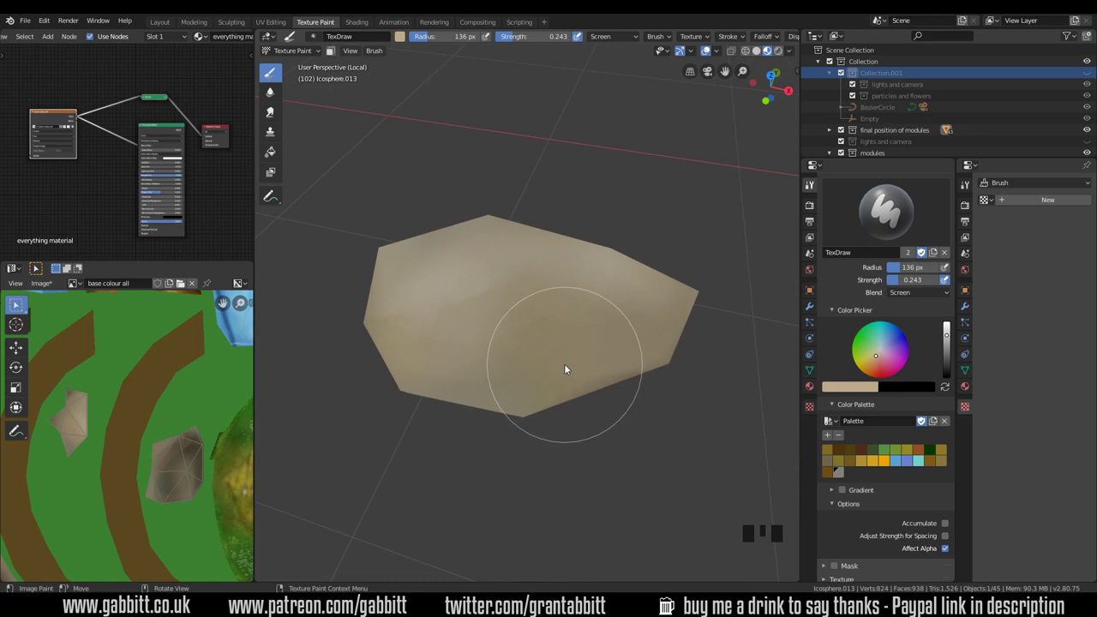
# Leave local view, frame the rock sitting in the grass and lay the first light tonal strokes on it
pyautogui.press('KP_Divide')
pyautogui.moveTo(673, 389); pyautogui.dragTo(518, 372)
pyautogui.press('KP_Decimal')
pyautogui.moveTo(590, 362); pyautogui.dragTo(587, 260)
pyautogui.moveTo(645, 392); pyautogui.dragTo(271, 118)
pyautogui.click(271, 119)
# Reduce the brush radius to about 75 px and paint light Screen-blend strokes around the rock's sides
pyautogui.middleClick(549, 339)
pyautogui.press('f')
pyautogui.moveTo(538, 331); pyautogui.dragTo(574, 357)
pyautogui.middleClick(574, 356)
pyautogui.click(571, 356)
pyautogui.middleClick(590, 353)
pyautogui.click(564, 354)
pyautogui.moveTo(590, 368); pyautogui.dragTo(520, 375)
pyautogui.click(519, 374)
pyautogui.middleClick(511, 359)
pyautogui.moveTo(578, 383); pyautogui.dragTo(609, 367)
# Isolate the rock in local view and dab light tone variation across its faces, orbiting between dabs
pyautogui.press('KP_Divide')
pyautogui.middleClick(625, 389)
pyautogui.moveTo(650, 339); pyautogui.dragTo(688, 334)
pyautogui.middleClick(688, 333)
pyautogui.click(646, 314)
pyautogui.middleClick(645, 340)
pyautogui.click(631, 323)
pyautogui.moveTo(647, 356); pyautogui.dragTo(610, 350)
pyautogui.moveTo(610, 350); pyautogui.dragTo(607, 257)
pyautogui.moveTo(607, 257); pyautogui.dragTo(554, 307)
pyautogui.click(554, 308)
pyautogui.moveTo(593, 318); pyautogui.dragTo(535, 350)
pyautogui.click(535, 350)
pyautogui.middleClick(621, 315)
pyautogui.click(579, 340)
pyautogui.middleClick(612, 351)
pyautogui.click(571, 334)
pyautogui.middleClick(622, 350)
pyautogui.click(600, 272)
pyautogui.middleClick(624, 321)
pyautogui.click(549, 341)
pyautogui.middleClick(577, 356)
pyautogui.click(560, 350)
# Work around the remaining sides of the rock, adding single light dabs to each face in turn
pyautogui.middleClick(606, 350)
pyautogui.click(542, 339)
pyautogui.middleClick(552, 325)
pyautogui.click(590, 361)
pyautogui.middleClick(550, 314)
pyautogui.click(511, 338)
pyautogui.middleClick(548, 333)
pyautogui.click(528, 336)
pyautogui.middleClick(595, 335)
pyautogui.click(566, 297)
pyautogui.middleClick(593, 348)
pyautogui.click(581, 278)
pyautogui.middleClick(635, 347)
pyautogui.click(532, 345)
pyautogui.middleClick(614, 336)
pyautogui.click(557, 323)
pyautogui.middleClick(632, 321)
pyautogui.click(596, 274)
pyautogui.middleClick(631, 367)
pyautogui.click(567, 360)
pyautogui.middleClick(649, 361)
# Return to the full island view, shrink the brush and blend a few final soft strokes over the rock
pyautogui.press('KP_Divide')
pyautogui.moveTo(695, 414); pyautogui.dragTo(544, 307)
pyautogui.moveTo(543, 307); pyautogui.dragTo(622, 358)
pyautogui.moveTo(623, 358); pyautogui.dragTo(276, 81)
pyautogui.click(275, 82)
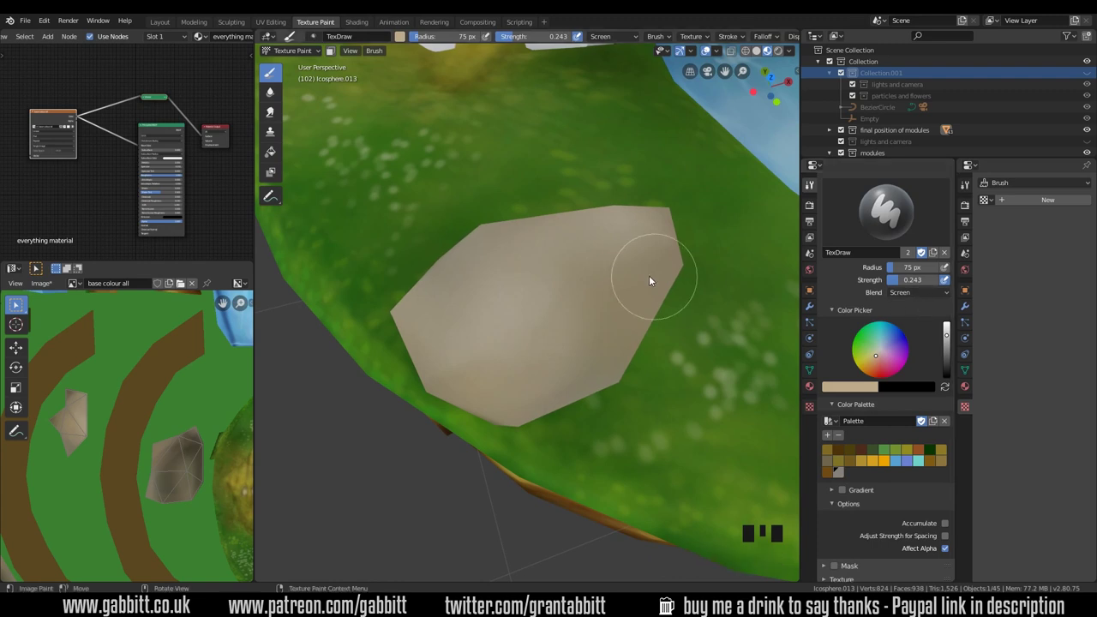
# With the brush shrunk to 16 px, dab pale speckles and thin edge highlights around the rock
pyautogui.press('f')
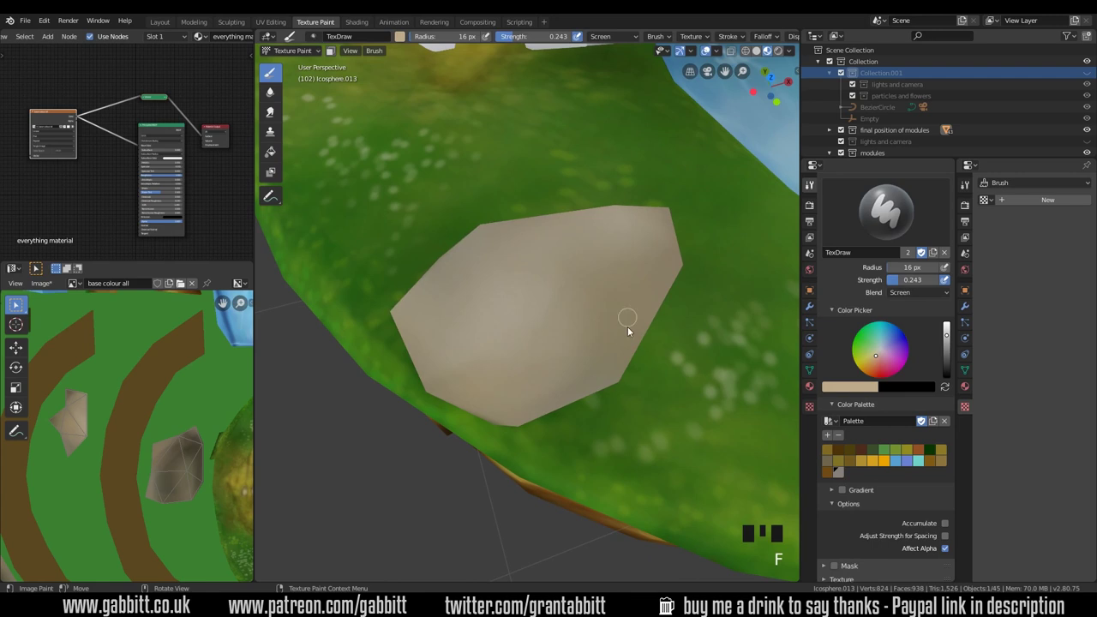
pyautogui.moveTo(631, 340); pyautogui.dragTo(578, 232)
pyautogui.click(578, 231)
pyautogui.middleClick(598, 357)
pyautogui.click(557, 333)
pyautogui.middleClick(582, 342)
pyautogui.click(559, 289)
pyautogui.moveTo(636, 378); pyautogui.dragTo(550, 347)
pyautogui.click(550, 348)
pyautogui.middleClick(604, 338)
pyautogui.click(605, 346)
pyautogui.middleClick(613, 319)
pyautogui.moveTo(599, 326); pyautogui.dragTo(624, 313)
pyautogui.middleClick(623, 313)
pyautogui.moveTo(562, 340); pyautogui.dragTo(641, 338)
pyautogui.middleClick(641, 338)
pyautogui.click(608, 324)
pyautogui.moveTo(638, 337); pyautogui.dragTo(623, 253)
pyautogui.click(624, 254)
pyautogui.middleClick(596, 255)
pyautogui.click(613, 271)
pyautogui.middleClick(596, 321)
pyautogui.click(559, 260)
pyautogui.middleClick(621, 310)
pyautogui.click(494, 365)
pyautogui.middleClick(594, 356)
pyautogui.click(601, 333)
pyautogui.moveTo(638, 324); pyautogui.dragTo(529, 352)
pyautogui.click(529, 352)
pyautogui.middleClick(604, 313)
pyautogui.click(542, 365)
pyautogui.moveTo(624, 318); pyautogui.dragTo(604, 355)
pyautogui.click(604, 355)
pyautogui.middleClick(616, 331)
pyautogui.click(523, 306)
pyautogui.moveTo(617, 357); pyautogui.dragTo(597, 392)
pyautogui.click(597, 392)
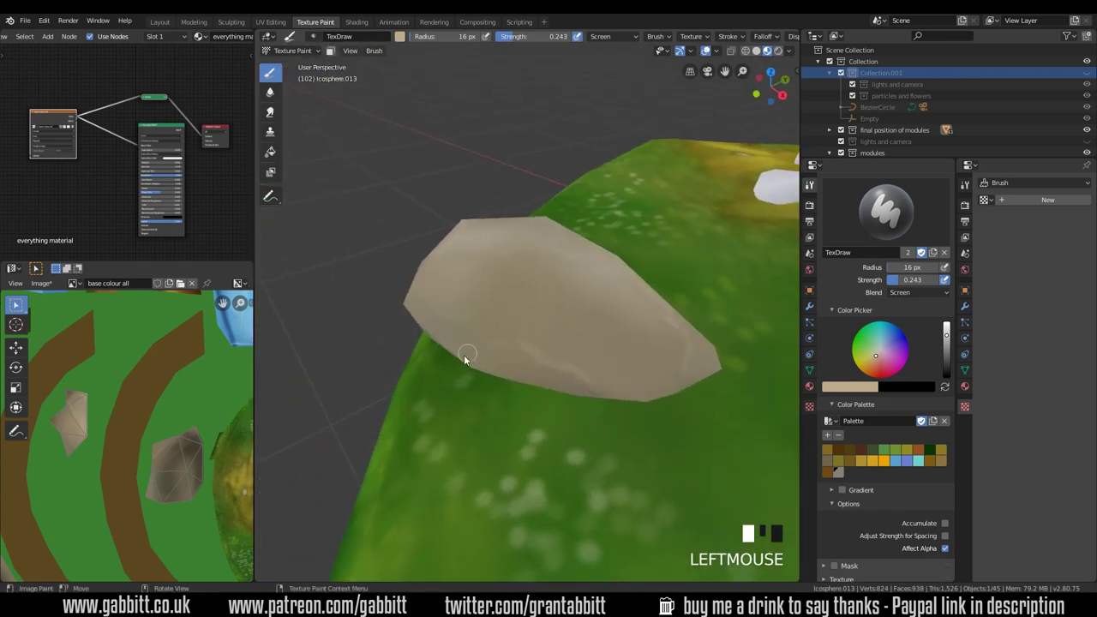
# Continue speckling and streaking the rock's remaining sides, orbiting to reach each face
pyautogui.middleClick(574, 378)
pyautogui.moveTo(552, 344); pyautogui.dragTo(663, 363)
pyautogui.moveTo(664, 364); pyautogui.dragTo(535, 357)
pyautogui.moveTo(535, 357); pyautogui.dragTo(621, 331)
pyautogui.middleClick(621, 331)
pyautogui.click(581, 319)
pyautogui.middleClick(611, 331)
pyautogui.click(572, 298)
pyautogui.middleClick(604, 357)
pyautogui.moveTo(584, 317); pyautogui.dragTo(564, 327)
pyautogui.middleClick(564, 326)
pyautogui.click(589, 310)
pyautogui.middleClick(602, 330)
pyautogui.click(565, 306)
pyautogui.middleClick(599, 344)
pyautogui.click(558, 336)
pyautogui.middleClick(603, 308)
pyautogui.click(560, 315)
pyautogui.middleClick(603, 318)
pyautogui.click(591, 286)
pyautogui.middleClick(589, 328)
pyautogui.moveTo(584, 297); pyautogui.dragTo(649, 318)
pyautogui.middleClick(648, 318)
pyautogui.click(550, 278)
pyautogui.middleClick(612, 318)
pyautogui.click(550, 270)
pyautogui.middleClick(531, 403)
pyautogui.click(470, 403)
pyautogui.moveTo(548, 379); pyautogui.dragTo(345, 303)
pyautogui.click(346, 303)
pyautogui.middleClick(513, 327)
pyautogui.click(501, 368)
pyautogui.middleClick(559, 361)
pyautogui.moveTo(580, 368); pyautogui.dragTo(613, 372)
pyautogui.middleClick(613, 372)
pyautogui.moveTo(576, 392); pyautogui.dragTo(626, 425)
pyautogui.middleClick(626, 425)
pyautogui.click(641, 374)
pyautogui.middleClick(659, 353)
pyautogui.click(608, 310)
pyautogui.middleClick(690, 376)
pyautogui.click(606, 350)
pyautogui.middleClick(688, 394)
pyautogui.click(534, 331)
pyautogui.middleClick(609, 356)
pyautogui.click(580, 346)
pyautogui.middleClick(588, 336)
pyautogui.click(504, 322)
pyautogui.middleClick(646, 374)
pyautogui.click(540, 366)
pyautogui.middleClick(574, 292)
pyautogui.moveTo(538, 287); pyautogui.dragTo(653, 294)
pyautogui.moveTo(653, 294); pyautogui.dragTo(525, 348)
pyautogui.click(525, 348)
pyautogui.middleClick(595, 343)
pyautogui.click(538, 329)
pyautogui.middleClick(615, 272)
pyautogui.click(582, 264)
pyautogui.middleClick(597, 302)
pyautogui.click(502, 252)
pyautogui.middleClick(538, 350)
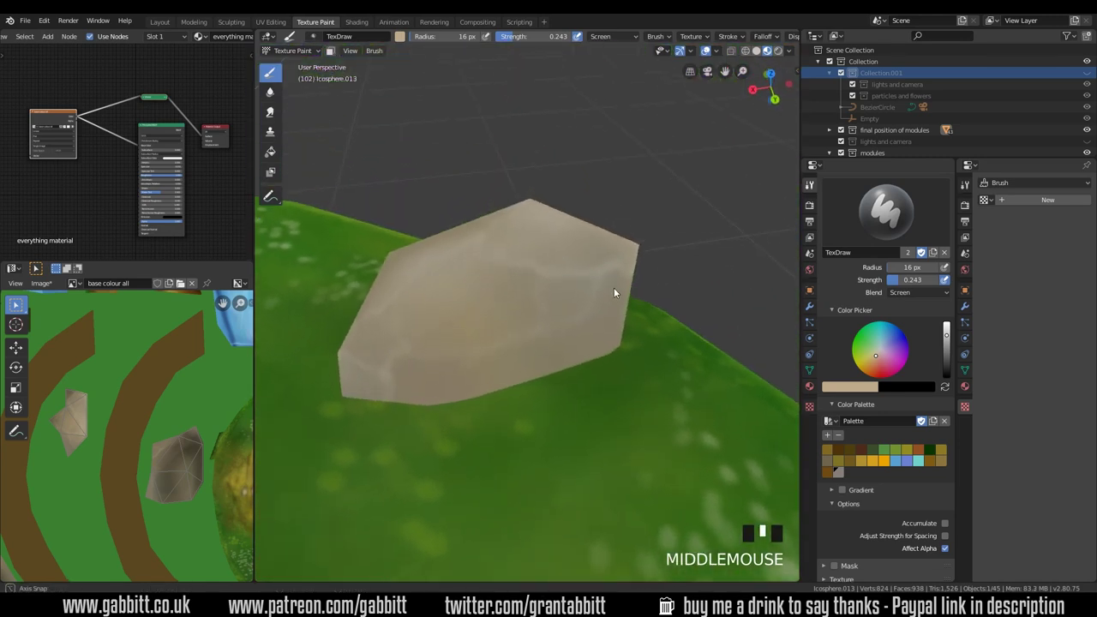
# Dab small pale highlights on the other rocks scattered around the island
pyautogui.moveTo(547, 321); pyautogui.dragTo(522, 322)
pyautogui.middleClick(522, 323)
pyautogui.click(464, 340)
pyautogui.moveTo(548, 312); pyautogui.dragTo(546, 285)
pyautogui.click(546, 284)
pyautogui.middleClick(568, 300)
pyautogui.click(521, 294)
pyautogui.moveTo(614, 367); pyautogui.dragTo(557, 319)
pyautogui.click(558, 319)
pyautogui.middleClick(582, 371)
pyautogui.click(501, 320)
pyautogui.middleClick(590, 369)
pyautogui.click(515, 330)
pyautogui.middleClick(601, 382)
pyautogui.click(457, 358)
# Orbit around the whole island to review the highlighted rocks and river
pyautogui.moveTo(535, 404); pyautogui.dragTo(495, 353)
pyautogui.moveTo(495, 353); pyautogui.dragTo(632, 366)
pyautogui.moveTo(632, 366); pyautogui.dragTo(477, 301)
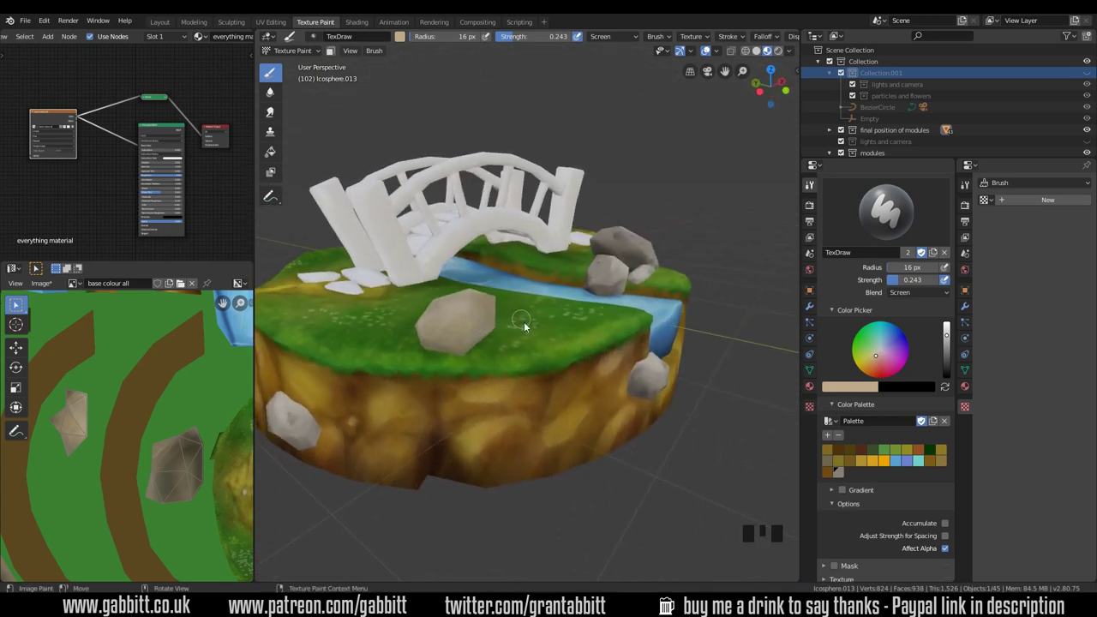
pyautogui.moveTo(521, 334); pyautogui.dragTo(509, 396)
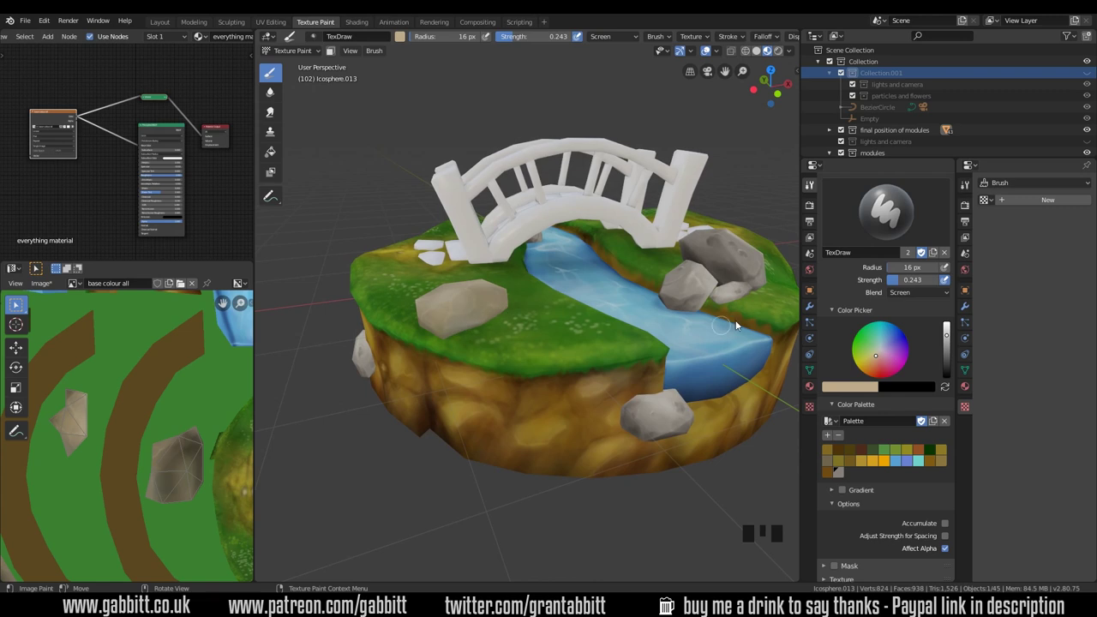
# Orbit to the rock beside the river and lay the first dark Multiply strokes over its top
pyautogui.moveTo(753, 319); pyautogui.dragTo(459, 442)
pyautogui.moveTo(604, 322); pyautogui.dragTo(603, 315)
pyautogui.moveTo(554, 366); pyautogui.dragTo(923, 288)
pyautogui.moveTo(918, 298); pyautogui.dragTo(566, 355)
pyautogui.moveTo(566, 355); pyautogui.dragTo(567, 364)
pyautogui.press('f')
pyautogui.moveTo(621, 372); pyautogui.dragTo(592, 276)
pyautogui.moveTo(593, 275); pyautogui.dragTo(562, 325)
pyautogui.moveTo(563, 325); pyautogui.dragTo(587, 232)
pyautogui.moveTo(586, 233); pyautogui.dragTo(588, 266)
pyautogui.moveTo(588, 266); pyautogui.dragTo(670, 253)
pyautogui.moveTo(671, 253); pyautogui.dragTo(934, 323)
# Work around the rock, dabbing darker shading onto each newly exposed face
pyautogui.middleClick(715, 293)
pyautogui.moveTo(725, 315); pyautogui.dragTo(700, 325)
pyautogui.middleClick(700, 325)
pyautogui.click(733, 267)
pyautogui.middleClick(718, 305)
pyautogui.click(738, 312)
pyautogui.moveTo(735, 334); pyautogui.dragTo(432, 321)
pyautogui.press('KP_Decimal')
pyautogui.moveTo(576, 303); pyautogui.dragTo(685, 256)
pyautogui.click(684, 255)
pyautogui.middleClick(658, 292)
pyautogui.moveTo(655, 199); pyautogui.dragTo(642, 305)
pyautogui.middleClick(643, 305)
pyautogui.click(517, 259)
pyautogui.middleClick(666, 312)
pyautogui.click(600, 300)
pyautogui.moveTo(688, 253); pyautogui.dragTo(662, 339)
pyautogui.moveTo(662, 339); pyautogui.dragTo(663, 351)
# Circle the rock's lower sides with small dark dabs to build mottled shadow
pyautogui.middleClick(663, 351)
pyautogui.click(622, 300)
pyautogui.middleClick(612, 401)
pyautogui.click(515, 375)
pyautogui.middleClick(561, 405)
pyautogui.click(459, 370)
pyautogui.middleClick(570, 355)
pyautogui.click(521, 340)
pyautogui.middleClick(591, 382)
pyautogui.click(549, 335)
pyautogui.middleClick(609, 373)
pyautogui.click(530, 324)
pyautogui.middleClick(571, 345)
pyautogui.click(601, 279)
pyautogui.middleClick(605, 362)
pyautogui.click(568, 280)
pyautogui.middleClick(656, 349)
pyautogui.click(508, 332)
# Add a few broad dark strokes across the rock and undo the last one
pyautogui.moveTo(602, 333); pyautogui.dragTo(690, 380)
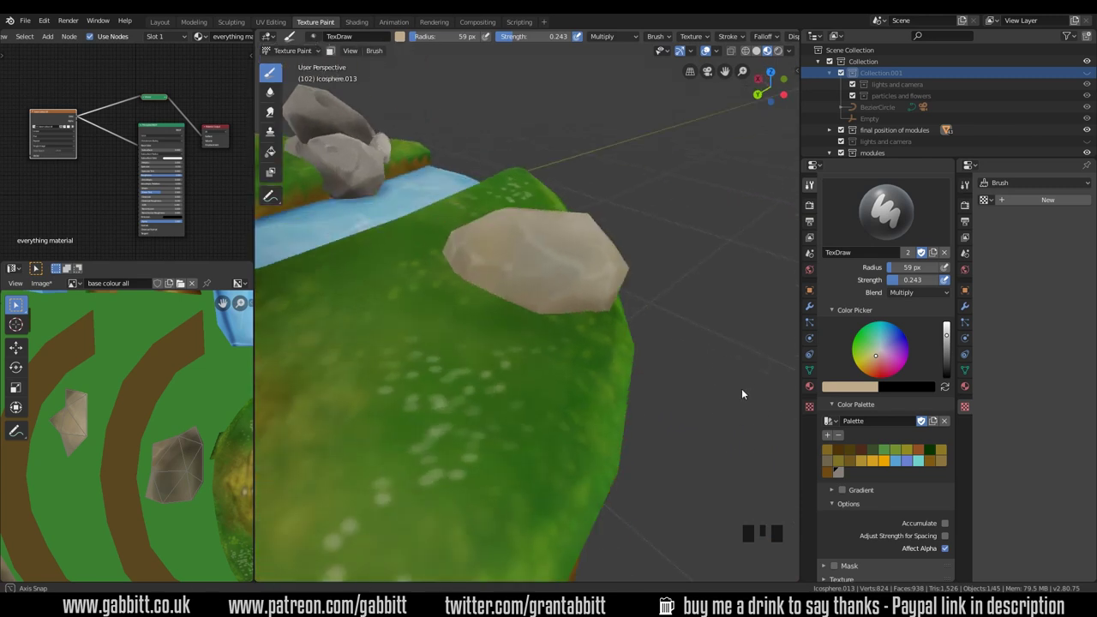
pyautogui.moveTo(584, 331); pyautogui.dragTo(916, 293)
pyautogui.moveTo(916, 294); pyautogui.dragTo(591, 369)
pyautogui.middleClick(592, 370)
pyautogui.click(547, 274)
pyautogui.moveTo(586, 372); pyautogui.dragTo(947, 319)
pyautogui.press('ctrl+z')
# Switch the brush blend mode and add a few more dark dabs on the rock
pyautogui.click(951, 345)
pyautogui.moveTo(596, 308); pyautogui.dragTo(528, 321)
pyautogui.click(528, 321)
pyautogui.middleClick(592, 324)
pyautogui.click(548, 285)
pyautogui.middleClick(624, 387)
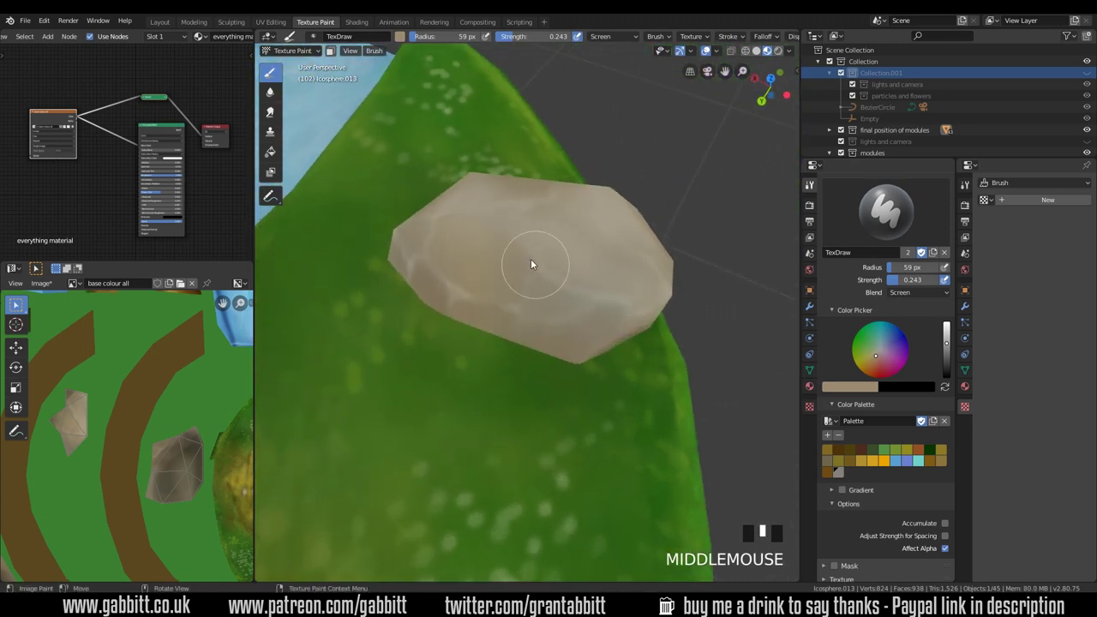
# Pick a pale stone colour, test a light stroke, then undo the last five strokes
pyautogui.click(524, 264)
pyautogui.moveTo(568, 336); pyautogui.dragTo(573, 369)
pyautogui.press('ctrl+z')
pyautogui.press('ctrl+z')
pyautogui.press('ctrl+z')
pyautogui.press('ctrl+z')
pyautogui.press('ctrl+z')
# Paint lighter stone tones over the rock's faces from a couple of angles
pyautogui.moveTo(574, 357); pyautogui.dragTo(613, 243)
pyautogui.click(613, 243)
pyautogui.middleClick(550, 345)
pyautogui.click(516, 304)
pyautogui.moveTo(577, 342); pyautogui.dragTo(525, 284)
pyautogui.click(525, 283)
pyautogui.moveTo(607, 355); pyautogui.dragTo(525, 290)
pyautogui.click(525, 290)
pyautogui.moveTo(589, 314); pyautogui.dragTo(523, 316)
# Shrink the brush and paint finer highlights and a small pit, undoing the last stroke
pyautogui.press('f')
pyautogui.moveTo(908, 298); pyautogui.dragTo(435, 316)
pyautogui.moveTo(435, 315); pyautogui.dragTo(568, 300)
pyautogui.press('f')
pyautogui.moveTo(600, 309); pyautogui.dragTo(946, 360)
pyautogui.click(947, 360)
pyautogui.moveTo(583, 286); pyautogui.dragTo(937, 361)
pyautogui.press('f')
pyautogui.moveTo(569, 269); pyautogui.dragTo(665, 349)
pyautogui.moveTo(664, 349); pyautogui.dragTo(631, 380)
pyautogui.press('ctrl+z')
pyautogui.press('ctrl+z')
pyautogui.press('ctrl+z')
pyautogui.press('ctrl+z')
pyautogui.press('ctrl+z')
pyautogui.moveTo(596, 337); pyautogui.dragTo(582, 321)
pyautogui.moveTo(581, 321); pyautogui.dragTo(634, 362)
pyautogui.moveTo(634, 361); pyautogui.dragTo(583, 348)
pyautogui.moveTo(583, 348); pyautogui.dragTo(550, 391)
pyautogui.moveTo(550, 391); pyautogui.dragTo(550, 379)
pyautogui.moveTo(550, 379); pyautogui.dragTo(667, 302)
pyautogui.moveTo(667, 302); pyautogui.dragTo(679, 344)
pyautogui.moveTo(667, 302); pyautogui.dragTo(603, 353)
pyautogui.press('ctrl+z')
pyautogui.press('ctrl+z')
pyautogui.press('ctrl+z')
pyautogui.press('ctrl+z')
pyautogui.moveTo(538, 296); pyautogui.dragTo(903, 284)
pyautogui.moveTo(903, 284); pyautogui.dragTo(653, 314)
pyautogui.moveTo(654, 314); pyautogui.dragTo(906, 297)
pyautogui.moveTo(905, 298); pyautogui.dragTo(604, 337)
pyautogui.moveTo(605, 338); pyautogui.dragTo(553, 344)
pyautogui.moveTo(553, 345); pyautogui.dragTo(681, 324)
pyautogui.moveTo(681, 324); pyautogui.dragTo(523, 379)
pyautogui.moveTo(523, 379); pyautogui.dragTo(703, 310)
pyautogui.moveTo(702, 309); pyautogui.dragTo(279, 113)
pyautogui.moveTo(279, 114); pyautogui.dragTo(512, 339)
pyautogui.press('f')
pyautogui.moveTo(514, 335); pyautogui.dragTo(537, 337)
pyautogui.moveTo(667, 320); pyautogui.dragTo(547, 422)
pyautogui.middleClick(549, 318)
pyautogui.moveTo(522, 344); pyautogui.dragTo(642, 321)
pyautogui.moveTo(643, 322); pyautogui.dragTo(273, 70)
pyautogui.moveTo(274, 70); pyautogui.dragTo(591, 345)
pyautogui.moveTo(591, 345); pyautogui.dragTo(629, 299)
pyautogui.press('f')
pyautogui.middleClick(653, 288)
pyautogui.moveTo(653, 268); pyautogui.dragTo(669, 290)
pyautogui.middleClick(669, 290)
pyautogui.moveTo(659, 269); pyautogui.dragTo(672, 289)
pyautogui.middleClick(672, 289)
pyautogui.moveTo(655, 253); pyautogui.dragTo(649, 271)
pyautogui.middleClick(649, 271)
pyautogui.click(641, 242)
pyautogui.moveTo(655, 301); pyautogui.dragTo(923, 295)
pyautogui.moveTo(922, 296); pyautogui.dragTo(662, 272)
pyautogui.press('f')
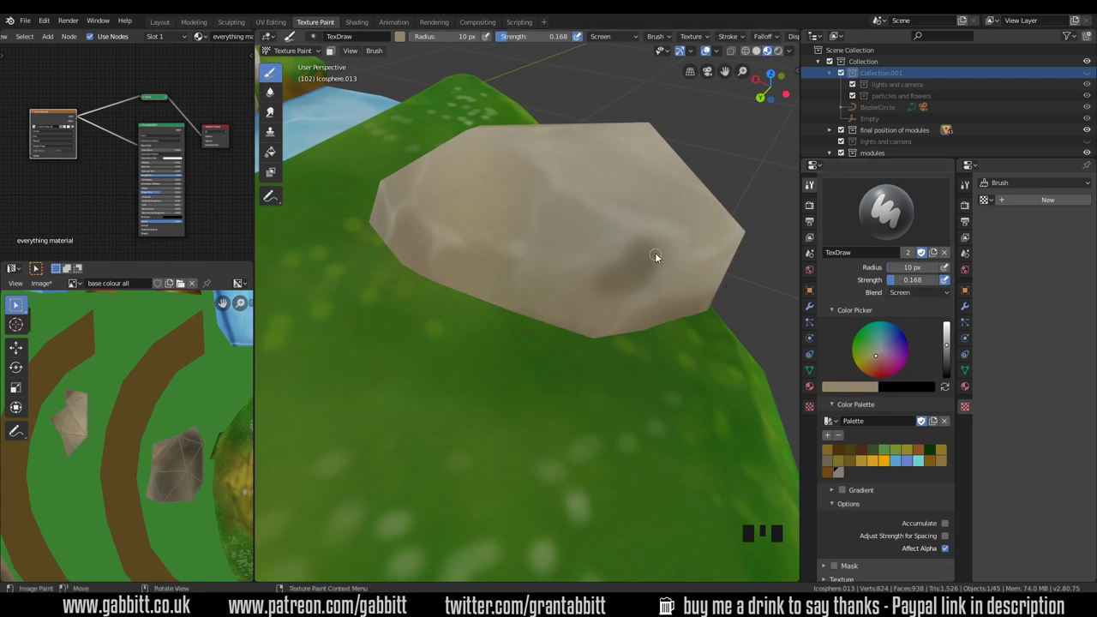
# Deepen the dark patch on the rock with short strokes from several angles
pyautogui.moveTo(655, 247); pyautogui.dragTo(640, 285)
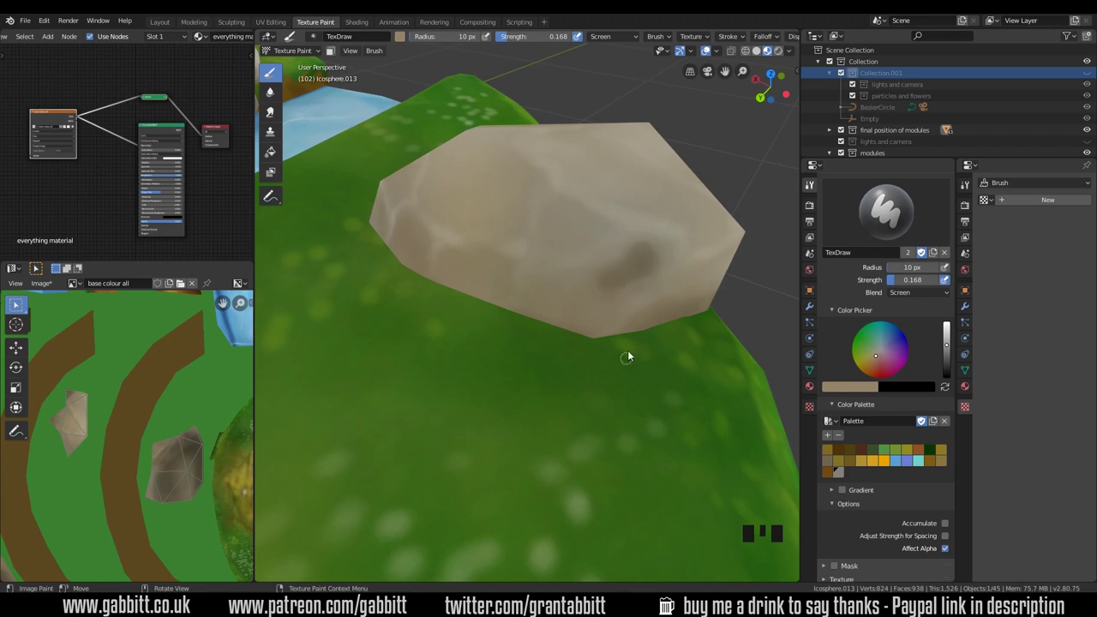
pyautogui.moveTo(646, 281); pyautogui.dragTo(699, 303)
pyautogui.moveTo(698, 304); pyautogui.dragTo(623, 300)
pyautogui.click(623, 300)
pyautogui.middleClick(638, 301)
pyautogui.moveTo(606, 296); pyautogui.dragTo(669, 321)
pyautogui.middleClick(669, 320)
pyautogui.click(633, 316)
pyautogui.moveTo(692, 375); pyautogui.dragTo(928, 292)
pyautogui.moveTo(928, 292); pyautogui.dragTo(639, 307)
# Add longer dark strokes down the rock's side, resizing the brush as needed
pyautogui.middleClick(639, 307)
pyautogui.click(632, 286)
pyautogui.middleClick(619, 303)
pyautogui.moveTo(624, 272); pyautogui.dragTo(659, 355)
pyautogui.moveTo(659, 355); pyautogui.dragTo(567, 352)
pyautogui.moveTo(567, 353); pyautogui.dragTo(593, 324)
pyautogui.press('f')
pyautogui.moveTo(555, 380); pyautogui.dragTo(652, 312)
pyautogui.moveTo(652, 312); pyautogui.dragTo(276, 83)
pyautogui.moveTo(276, 83); pyautogui.dragTo(610, 345)
pyautogui.press('f')
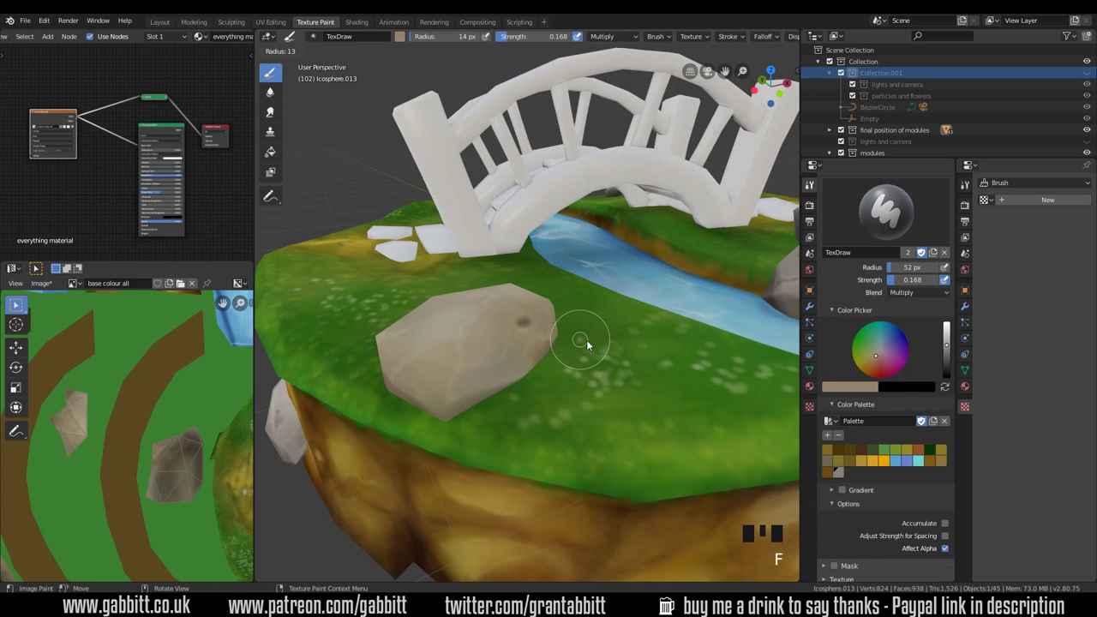
# Paint shadow tones onto the first rock, shrinking the brush for its creases
pyautogui.moveTo(795, 359); pyautogui.dragTo(491, 374)
pyautogui.moveTo(492, 374); pyautogui.dragTo(554, 395)
pyautogui.moveTo(554, 394); pyautogui.dragTo(468, 320)
pyautogui.press('f')
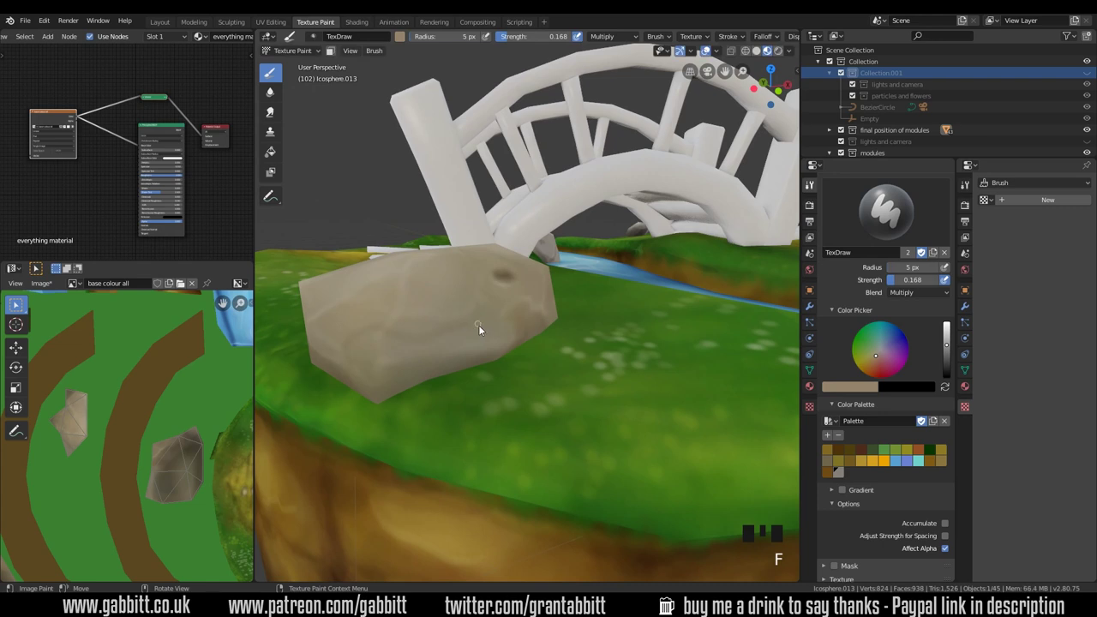
pyautogui.moveTo(483, 329); pyautogui.dragTo(424, 367)
pyautogui.moveTo(424, 368); pyautogui.dragTo(463, 340)
pyautogui.moveTo(463, 340); pyautogui.dragTo(435, 353)
# Orbit the island and stroke fine dark crease lines across the next rocks
pyautogui.middleClick(435, 353)
pyautogui.moveTo(473, 360); pyautogui.dragTo(599, 328)
pyautogui.moveTo(598, 328); pyautogui.dragTo(909, 297)
pyautogui.moveTo(909, 297); pyautogui.dragTo(588, 363)
pyautogui.moveTo(588, 364); pyautogui.dragTo(559, 361)
pyautogui.moveTo(559, 360); pyautogui.dragTo(555, 389)
pyautogui.moveTo(555, 389); pyautogui.dragTo(552, 358)
pyautogui.moveTo(552, 358); pyautogui.dragTo(645, 306)
pyautogui.moveTo(645, 306); pyautogui.dragTo(924, 290)
pyautogui.moveTo(924, 290); pyautogui.dragTo(596, 328)
pyautogui.moveTo(596, 328); pyautogui.dragTo(622, 337)
pyautogui.moveTo(622, 336); pyautogui.dragTo(550, 387)
# Enlarge the brush again and shade another rock from a new angle
pyautogui.press('f')
pyautogui.click(527, 383)
pyautogui.middleClick(527, 415)
pyautogui.click(635, 351)
pyautogui.moveTo(702, 380); pyautogui.dragTo(581, 360)
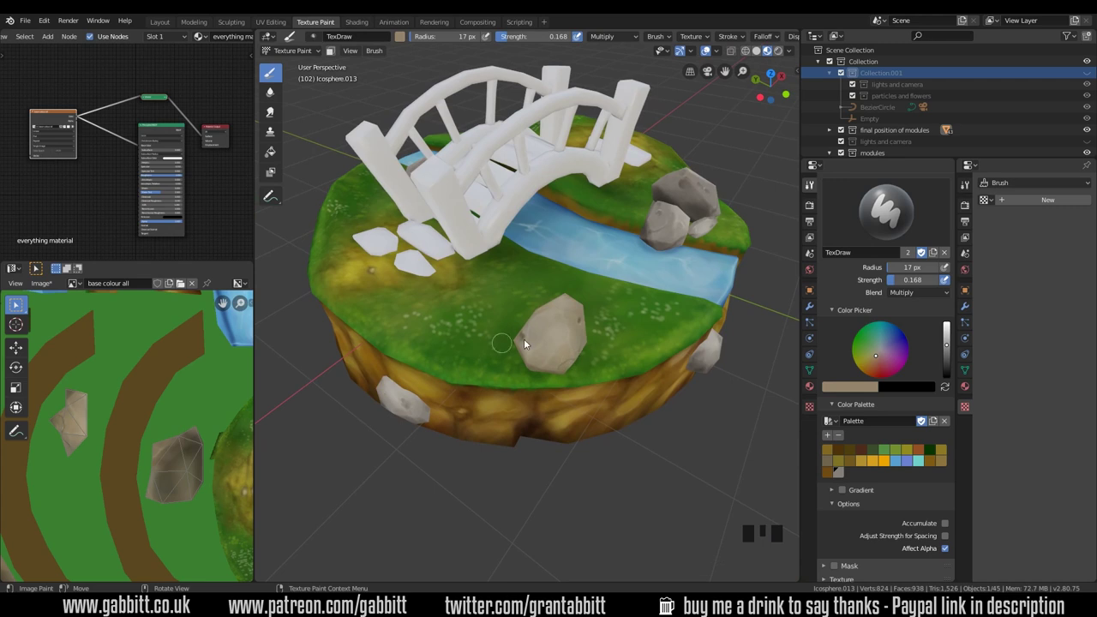
# Touch up the rock's shading with TexDraw strokes while orbiting around the island
pyautogui.moveTo(665, 398); pyautogui.dragTo(634, 369)
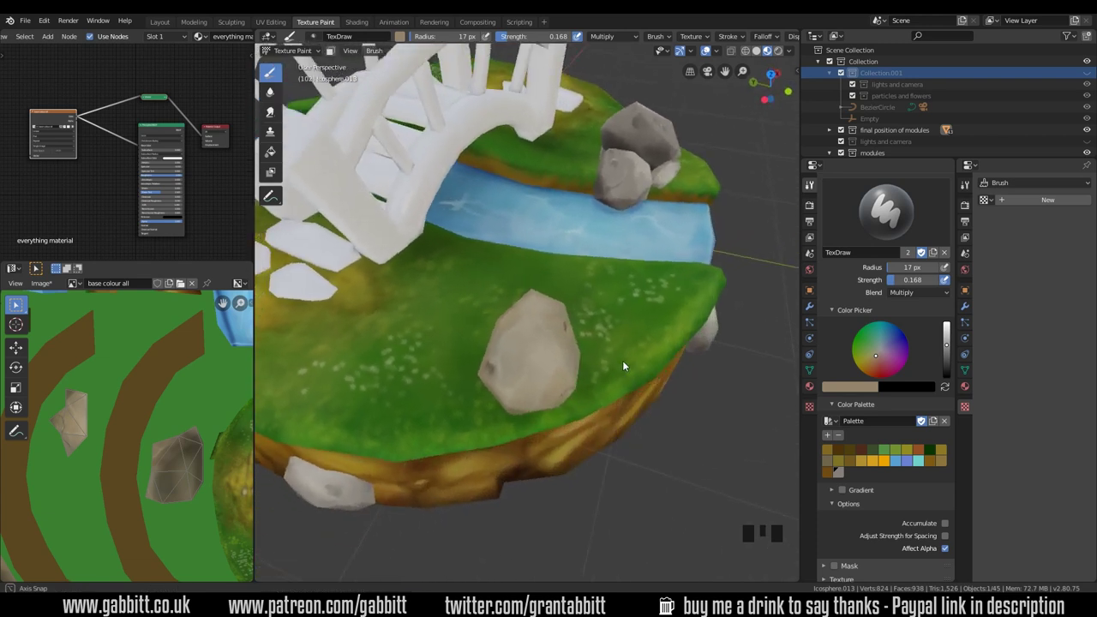
pyautogui.middleClick(492, 338)
pyautogui.click(276, 116)
pyautogui.press('f')
pyautogui.moveTo(489, 335); pyautogui.dragTo(559, 323)
pyautogui.middleClick(559, 323)
pyautogui.click(549, 316)
pyautogui.middleClick(558, 309)
pyautogui.click(544, 307)
# Switch to the Smear brush at radius 80 and blur the rock's dark crease lines
pyautogui.moveTo(585, 351); pyautogui.dragTo(554, 379)
pyautogui.press('f')
pyautogui.click(525, 366)
pyautogui.moveTo(547, 386); pyautogui.dragTo(674, 325)
pyautogui.moveTo(673, 325); pyautogui.dragTo(708, 349)
# Smudge the rock's edges into the grass, then return to a small multiply-blend TexDraw brush
pyautogui.moveTo(708, 349); pyautogui.dragTo(512, 258)
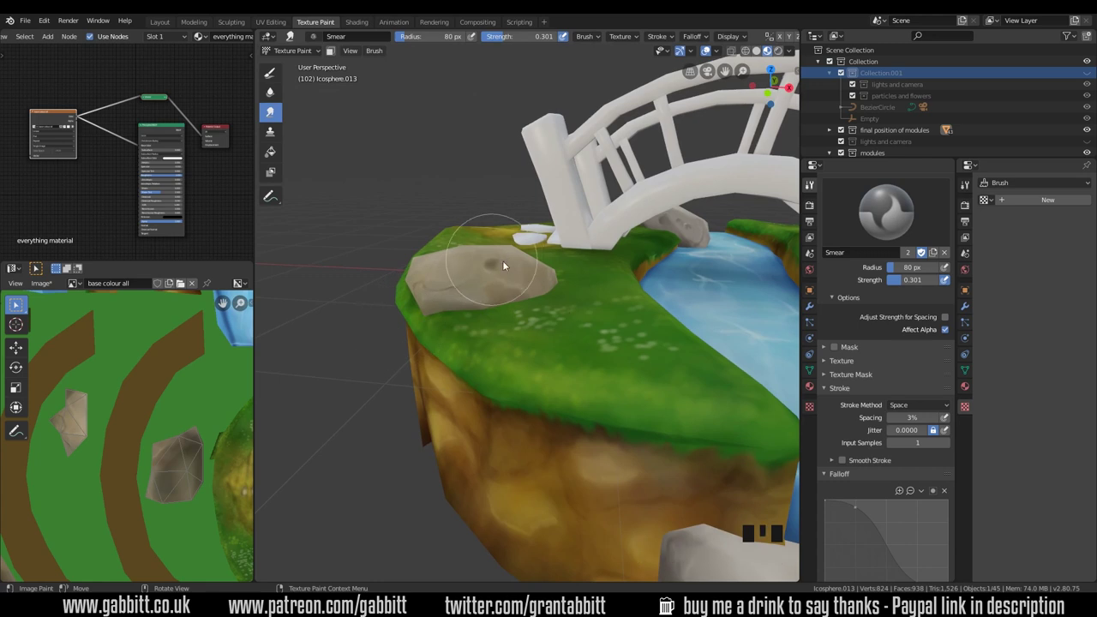
pyautogui.moveTo(595, 339); pyautogui.dragTo(684, 339)
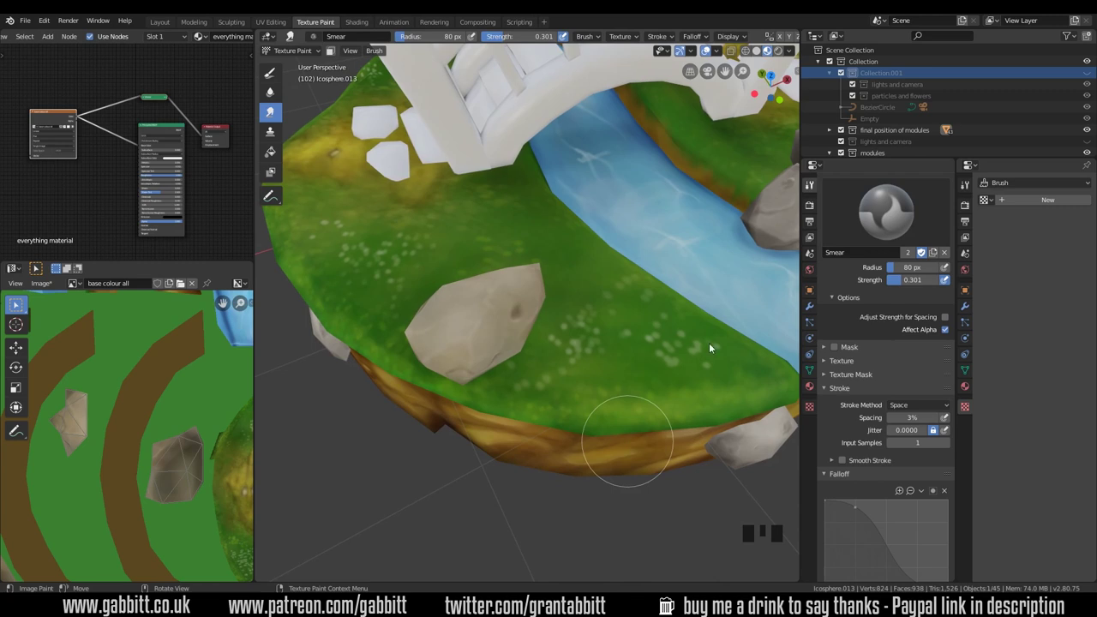
pyautogui.press('f')
pyautogui.click(931, 330)
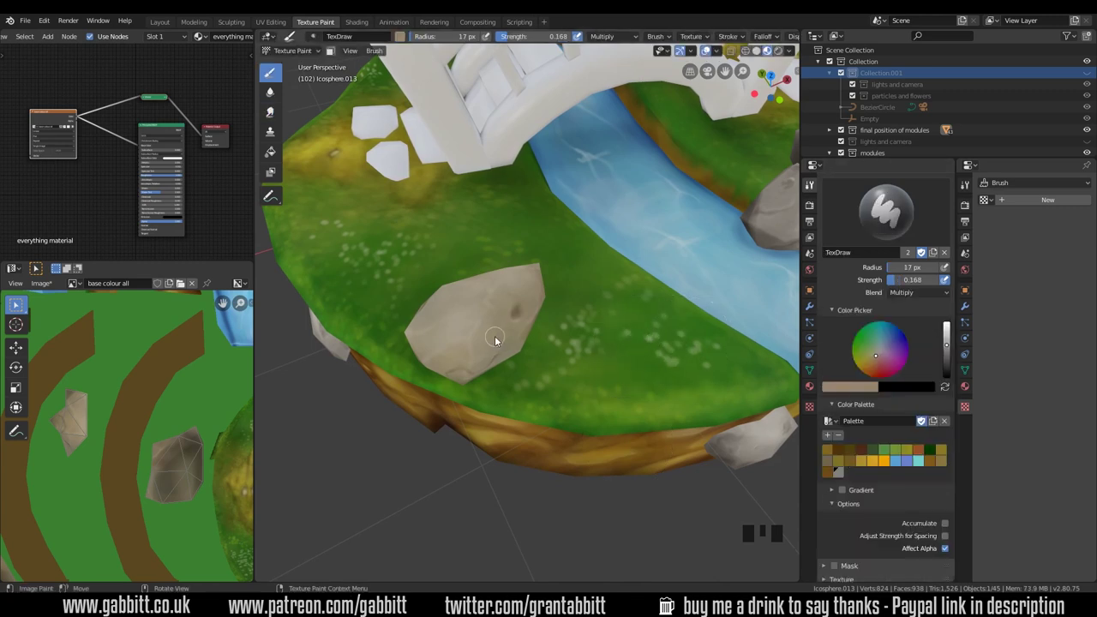
# Sample a grey tone from the rock with S, resize the brush and lay the first shading strokes
pyautogui.press('s')
pyautogui.moveTo(852, 476); pyautogui.dragTo(902, 379)
pyautogui.click(874, 364)
pyautogui.middleClick(578, 357)
pyautogui.press('f')
pyautogui.middleClick(498, 346)
pyautogui.click(499, 333)
pyautogui.middleClick(492, 366)
pyautogui.moveTo(508, 326); pyautogui.dragTo(490, 346)
pyautogui.press('f')
pyautogui.moveTo(481, 342); pyautogui.dragTo(486, 380)
# Dab shading across the upper faces of the front rock, orbiting between each stroke
pyautogui.middleClick(486, 381)
pyautogui.click(504, 375)
pyautogui.middleClick(510, 355)
pyautogui.click(546, 364)
pyautogui.middleClick(569, 362)
pyautogui.click(589, 357)
pyautogui.middleClick(624, 372)
pyautogui.click(569, 288)
pyautogui.middleClick(600, 336)
pyautogui.moveTo(605, 307); pyautogui.dragTo(604, 336)
pyautogui.middleClick(604, 336)
pyautogui.click(560, 276)
pyautogui.middleClick(625, 343)
pyautogui.click(559, 286)
pyautogui.middleClick(619, 310)
pyautogui.click(517, 232)
pyautogui.middleClick(548, 295)
pyautogui.moveTo(499, 261); pyautogui.dragTo(511, 322)
pyautogui.middleClick(511, 322)
pyautogui.moveTo(474, 264); pyautogui.dragTo(570, 314)
pyautogui.middleClick(570, 314)
pyautogui.click(497, 300)
pyautogui.middleClick(508, 318)
pyautogui.click(463, 293)
pyautogui.middleClick(530, 343)
pyautogui.moveTo(527, 331); pyautogui.dragTo(525, 401)
pyautogui.middleClick(524, 400)
pyautogui.click(525, 320)
pyautogui.middleClick(575, 360)
pyautogui.click(560, 333)
pyautogui.middleClick(575, 368)
pyautogui.click(657, 318)
pyautogui.middleClick(653, 355)
pyautogui.click(616, 275)
pyautogui.middleClick(653, 338)
pyautogui.click(616, 334)
pyautogui.middleClick(625, 320)
pyautogui.click(602, 286)
pyautogui.middleClick(624, 285)
pyautogui.click(586, 285)
pyautogui.middleClick(613, 304)
pyautogui.click(589, 268)
# Continue the shading down the left and lower faces of the rock with short dabs and streaks
pyautogui.moveTo(605, 330); pyautogui.dragTo(535, 334)
pyautogui.moveTo(534, 334); pyautogui.dragTo(458, 341)
pyautogui.middleClick(459, 342)
pyautogui.click(415, 329)
pyautogui.middleClick(475, 348)
pyautogui.click(467, 335)
pyautogui.middleClick(493, 344)
pyautogui.click(462, 315)
pyautogui.middleClick(487, 341)
pyautogui.click(404, 322)
pyautogui.middleClick(528, 357)
pyautogui.click(523, 356)
pyautogui.middleClick(450, 381)
pyautogui.click(448, 365)
pyautogui.middleClick(505, 356)
pyautogui.click(552, 310)
pyautogui.middleClick(597, 314)
pyautogui.click(599, 288)
pyautogui.middleClick(623, 302)
pyautogui.click(571, 276)
pyautogui.middleClick(550, 303)
pyautogui.click(492, 290)
pyautogui.middleClick(541, 302)
pyautogui.moveTo(447, 319); pyautogui.dragTo(467, 372)
pyautogui.middleClick(466, 372)
pyautogui.click(447, 386)
pyautogui.middleClick(502, 357)
pyautogui.click(513, 346)
pyautogui.middleClick(565, 334)
pyautogui.click(505, 280)
# Adjust the brush in the side panel and paint pale highlight streaks over the rock surface
pyautogui.moveTo(605, 315); pyautogui.dragTo(931, 294)
pyautogui.moveTo(931, 294); pyautogui.dragTo(573, 378)
pyautogui.moveTo(573, 378); pyautogui.dragTo(505, 370)
pyautogui.moveTo(505, 371); pyautogui.dragTo(554, 351)
pyautogui.middleClick(554, 352)
pyautogui.click(534, 357)
pyautogui.middleClick(613, 371)
pyautogui.click(539, 378)
pyautogui.middleClick(542, 419)
pyautogui.click(576, 407)
pyautogui.middleClick(573, 390)
pyautogui.click(592, 380)
pyautogui.middleClick(608, 395)
pyautogui.click(588, 358)
pyautogui.middleClick(615, 420)
pyautogui.click(595, 362)
pyautogui.middleClick(656, 420)
pyautogui.click(608, 338)
pyautogui.middleClick(642, 376)
pyautogui.moveTo(552, 321); pyautogui.dragTo(545, 322)
pyautogui.middleClick(545, 321)
pyautogui.moveTo(482, 321); pyautogui.dragTo(559, 322)
pyautogui.middleClick(559, 322)
pyautogui.click(532, 299)
pyautogui.moveTo(587, 339); pyautogui.dragTo(497, 338)
pyautogui.click(497, 338)
pyautogui.middleClick(519, 359)
pyautogui.click(512, 330)
pyautogui.middleClick(568, 372)
pyautogui.click(519, 323)
pyautogui.middleClick(554, 360)
pyautogui.moveTo(513, 341); pyautogui.dragTo(595, 372)
pyautogui.moveTo(595, 372); pyautogui.dragTo(576, 359)
pyautogui.click(576, 359)
pyautogui.middleClick(609, 372)
pyautogui.click(583, 358)
pyautogui.middleClick(658, 386)
pyautogui.click(597, 359)
pyautogui.middleClick(554, 385)
pyautogui.click(621, 309)
# Add final soft detail strokes with a smaller TexDraw brush, then switch to the Smear brush
pyautogui.moveTo(607, 316); pyautogui.dragTo(605, 360)
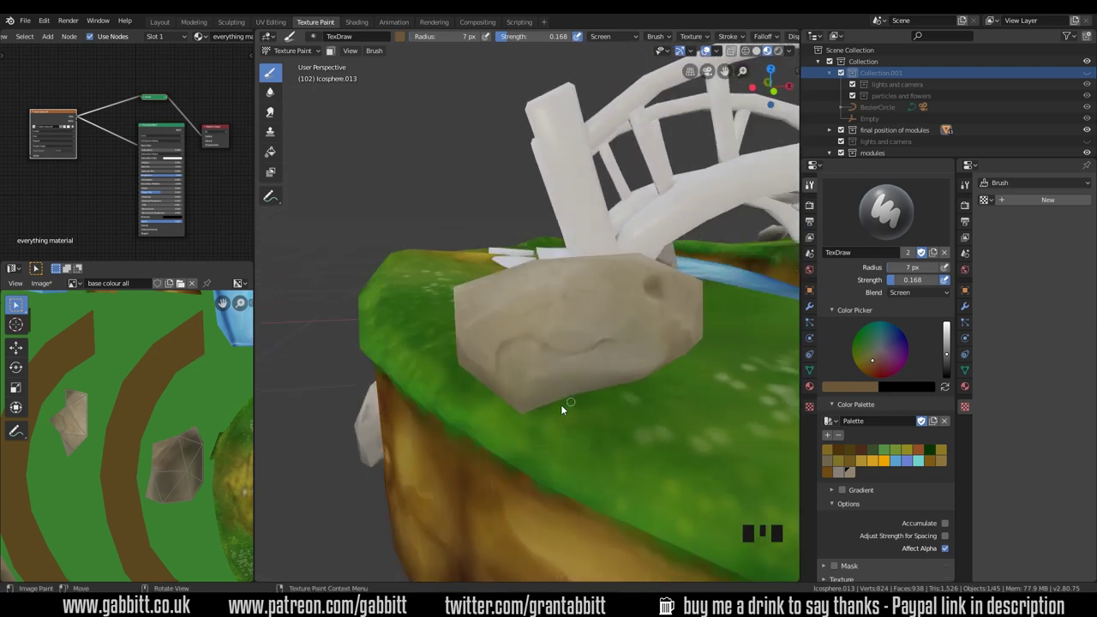
pyautogui.moveTo(707, 358); pyautogui.dragTo(277, 117)
pyautogui.click(277, 117)
pyautogui.press('f')
pyautogui.middleClick(579, 388)
pyautogui.moveTo(589, 366); pyautogui.dragTo(581, 374)
pyautogui.middleClick(581, 374)
pyautogui.click(582, 349)
pyautogui.moveTo(672, 361); pyautogui.dragTo(277, 81)
pyautogui.click(277, 80)
# Enlarge the multiply brush and dab the first dark pits onto the front rock
pyautogui.press('f')
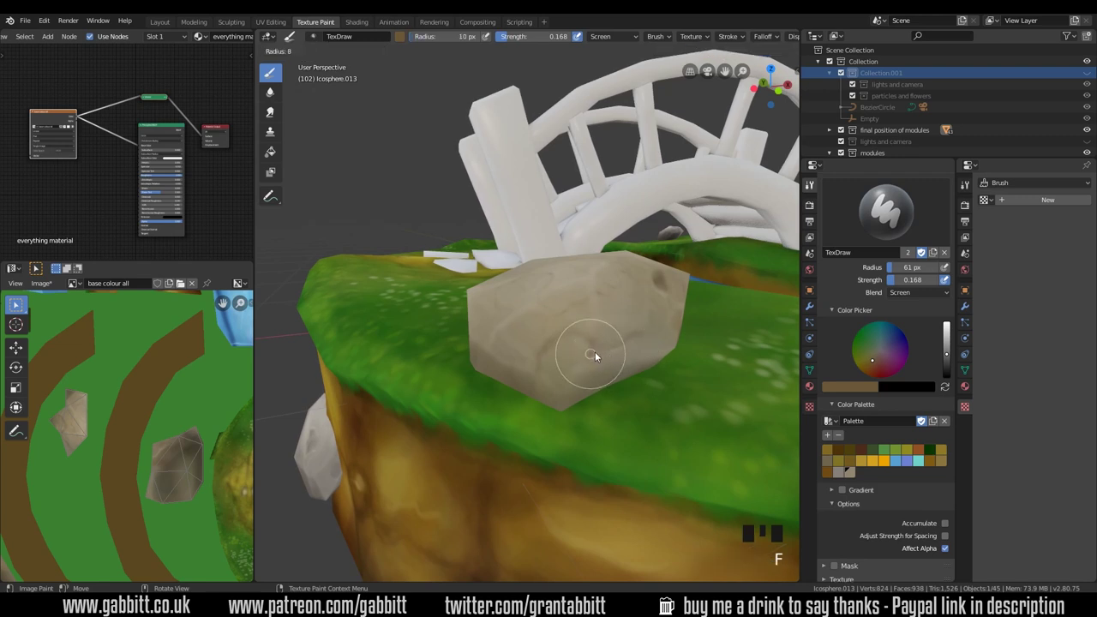
pyautogui.middleClick(759, 330)
pyautogui.moveTo(582, 346); pyautogui.dragTo(633, 379)
pyautogui.middleClick(632, 379)
pyautogui.press('f')
pyautogui.click(591, 348)
pyautogui.middleClick(648, 336)
pyautogui.click(608, 342)
pyautogui.middleClick(604, 379)
# Brush broader dark blotches and a band of shading across the rock's face
pyautogui.moveTo(563, 350); pyautogui.dragTo(669, 388)
pyautogui.moveTo(670, 388); pyautogui.dragTo(597, 340)
pyautogui.moveTo(597, 339); pyautogui.dragTo(677, 405)
pyautogui.middleClick(678, 406)
pyautogui.click(639, 312)
pyautogui.moveTo(613, 413); pyautogui.dragTo(633, 398)
# Resize the brush again and shade the rock's lower edge with short strokes
pyautogui.press('f')
pyautogui.middleClick(651, 406)
pyautogui.press('f')
pyautogui.moveTo(565, 438); pyautogui.dragTo(571, 440)
pyautogui.press('f')
pyautogui.moveTo(570, 438); pyautogui.dragTo(608, 419)
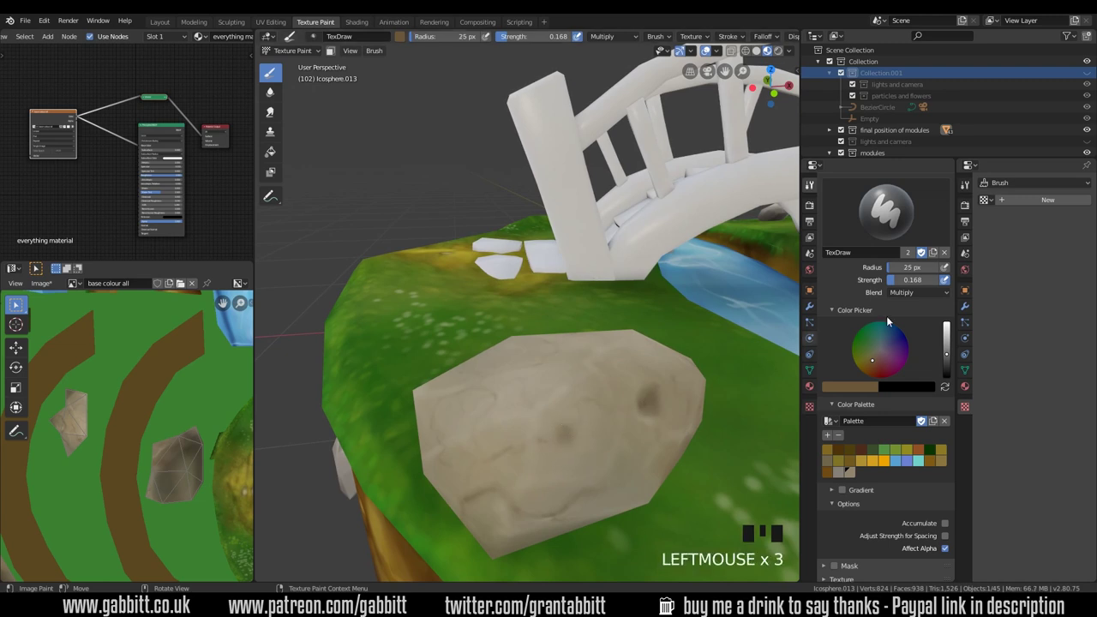
# Paint texture detail over the front rock while orbiting around it with a resized brush
pyautogui.moveTo(914, 299); pyautogui.dragTo(589, 417)
pyautogui.press('f')
pyautogui.press('f')
pyautogui.click(560, 434)
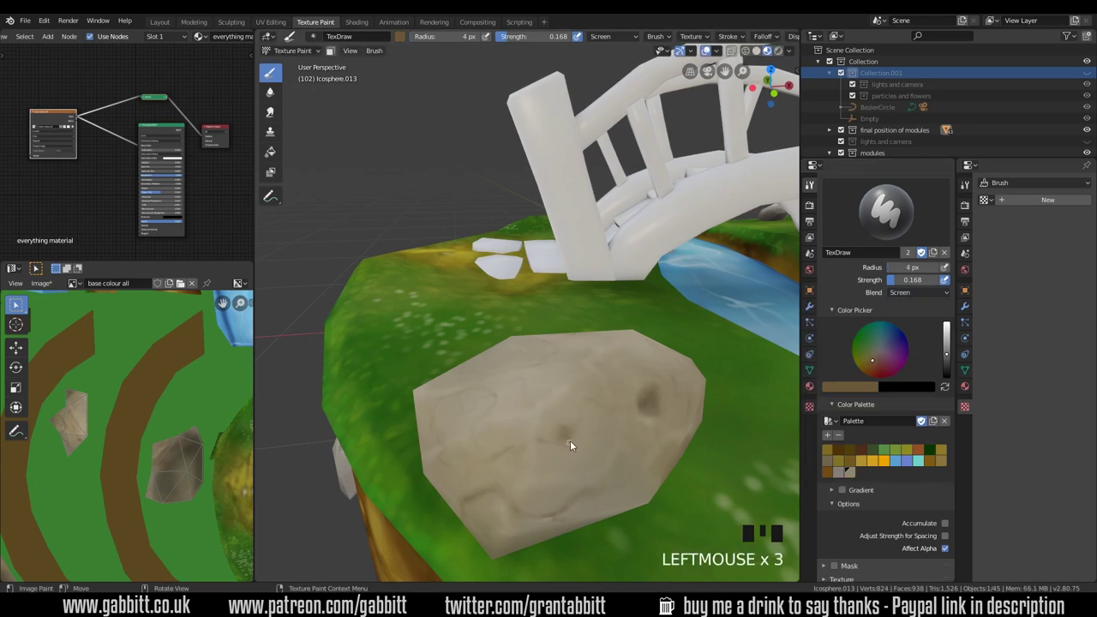
pyautogui.moveTo(572, 445); pyautogui.dragTo(698, 415)
pyautogui.moveTo(698, 415); pyautogui.dragTo(931, 300)
pyautogui.moveTo(931, 300); pyautogui.dragTo(608, 406)
pyautogui.moveTo(608, 407); pyautogui.dragTo(578, 431)
pyautogui.press('f')
pyautogui.moveTo(571, 439); pyautogui.dragTo(674, 412)
# Dab spots onto neighbouring rocks and shade another rock beside it
pyautogui.middleClick(674, 413)
pyautogui.click(621, 389)
pyautogui.middleClick(660, 417)
pyautogui.click(462, 283)
pyautogui.middleClick(485, 330)
pyautogui.click(445, 307)
pyautogui.middleClick(530, 325)
pyautogui.click(675, 325)
pyautogui.moveTo(748, 342); pyautogui.dragTo(637, 340)
pyautogui.moveTo(637, 340); pyautogui.dragTo(703, 357)
# Shade a further rock with short strokes, adjusting the brush size between dabs
pyautogui.middleClick(704, 358)
pyautogui.press('g')
pyautogui.click(703, 361)
pyautogui.press('f')
pyautogui.middleClick(710, 377)
pyautogui.moveTo(615, 369); pyautogui.dragTo(633, 352)
pyautogui.press('f')
pyautogui.moveTo(618, 349); pyautogui.dragTo(641, 380)
pyautogui.middleClick(641, 379)
pyautogui.press('f')
pyautogui.click(641, 348)
# Work around the island dabbing shading onto the remaining rocks on its top
pyautogui.middleClick(700, 374)
pyautogui.click(651, 393)
pyautogui.middleClick(691, 396)
pyautogui.click(616, 344)
pyautogui.middleClick(754, 384)
pyautogui.click(574, 374)
pyautogui.middleClick(669, 412)
pyautogui.moveTo(638, 342); pyautogui.dragTo(718, 339)
pyautogui.moveTo(717, 338); pyautogui.dragTo(484, 358)
pyautogui.click(483, 358)
# Shade the rocks along the island's sides, orbiting around it, then undo the last stroke
pyautogui.middleClick(541, 376)
pyautogui.click(507, 309)
pyautogui.middleClick(504, 312)
pyautogui.click(473, 313)
pyautogui.middleClick(634, 336)
pyautogui.click(519, 316)
pyautogui.moveTo(694, 279); pyautogui.dragTo(270, 153)
pyautogui.moveTo(270, 153); pyautogui.dragTo(926, 273)
pyautogui.moveTo(907, 269); pyautogui.dragTo(572, 421)
pyautogui.moveTo(642, 405); pyautogui.dragTo(667, 402)
pyautogui.press('ctrl+z')
# Try a fill tint on the rocks, undo it, and orbit to the island's side
pyautogui.click(894, 333)
pyautogui.click(499, 342)
pyautogui.moveTo(653, 403); pyautogui.dragTo(715, 424)
pyautogui.press('ctrl+z')
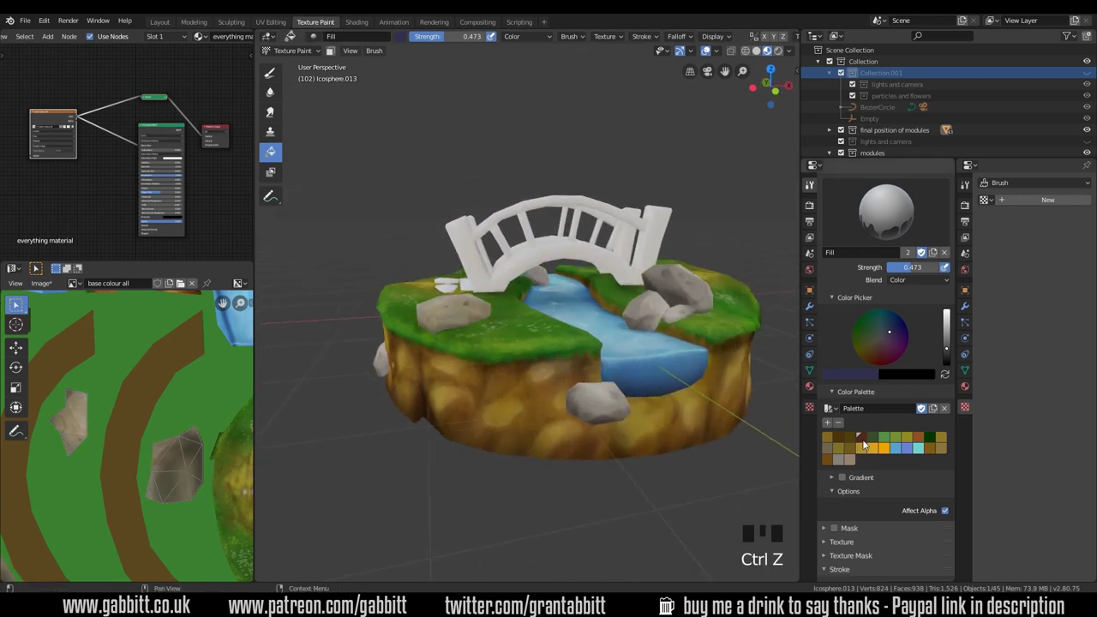
pyautogui.moveTo(915, 288); pyautogui.dragTo(453, 381)
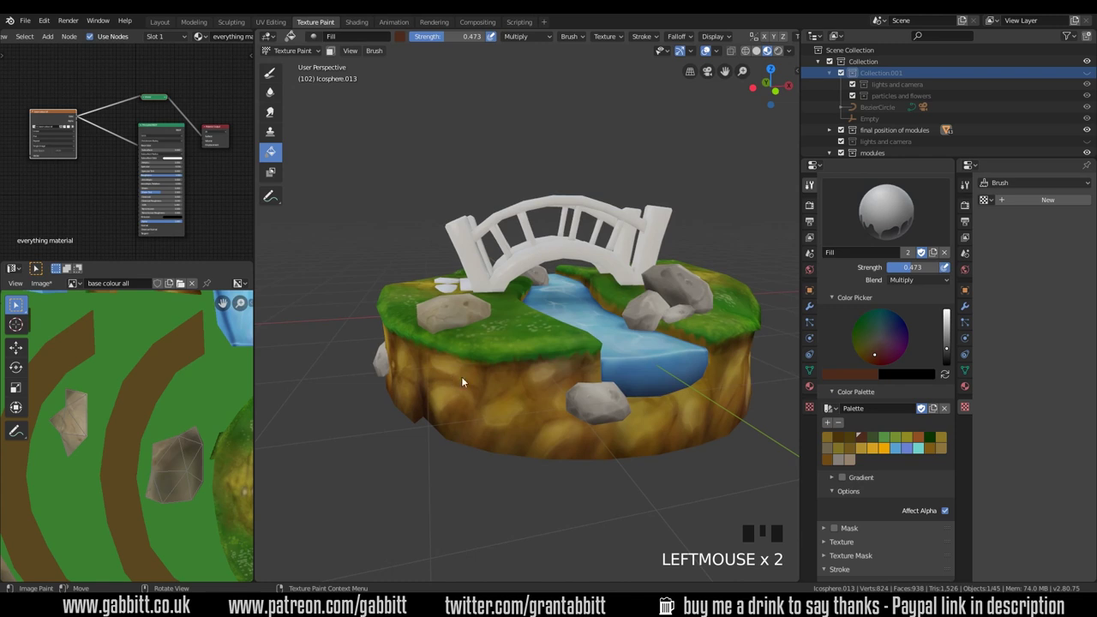
pyautogui.moveTo(912, 273); pyautogui.dragTo(482, 321)
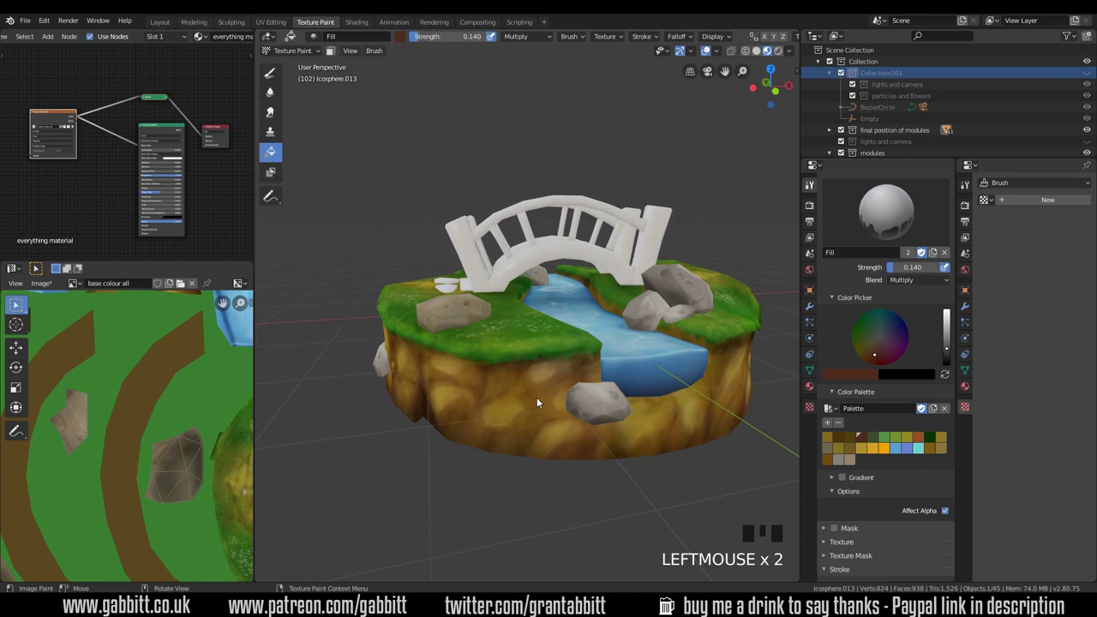
# Paint darker tones onto the island's rocky sides, then leave Texture Paint for Object Mode
pyautogui.moveTo(575, 376); pyautogui.dragTo(528, 375)
pyautogui.click(529, 375)
pyautogui.moveTo(647, 420); pyautogui.dragTo(584, 399)
pyautogui.press('ctrl+z')
pyautogui.moveTo(547, 375); pyautogui.dragTo(894, 273)
pyautogui.moveTo(894, 273); pyautogui.dragTo(647, 385)
pyautogui.moveTo(646, 385); pyautogui.dragTo(473, 318)
pyautogui.moveTo(514, 385); pyautogui.dragTo(584, 269)
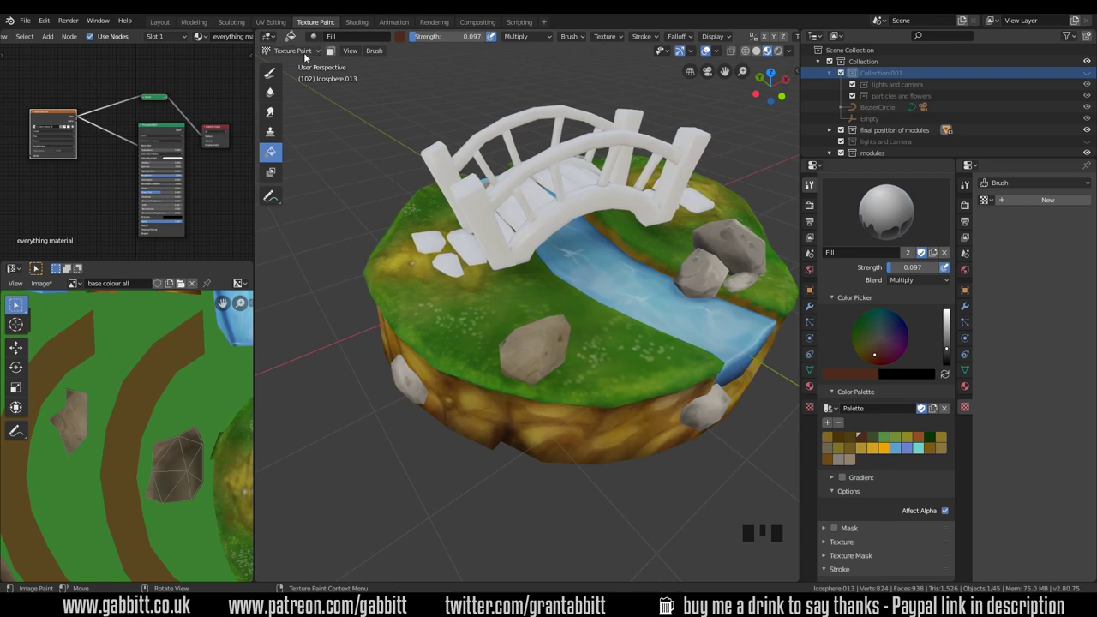
pyautogui.moveTo(307, 54); pyautogui.dragTo(555, 347)
# Duplicate the front rock with Shift+D and slide the copy across the island
pyautogui.press('shift+d')
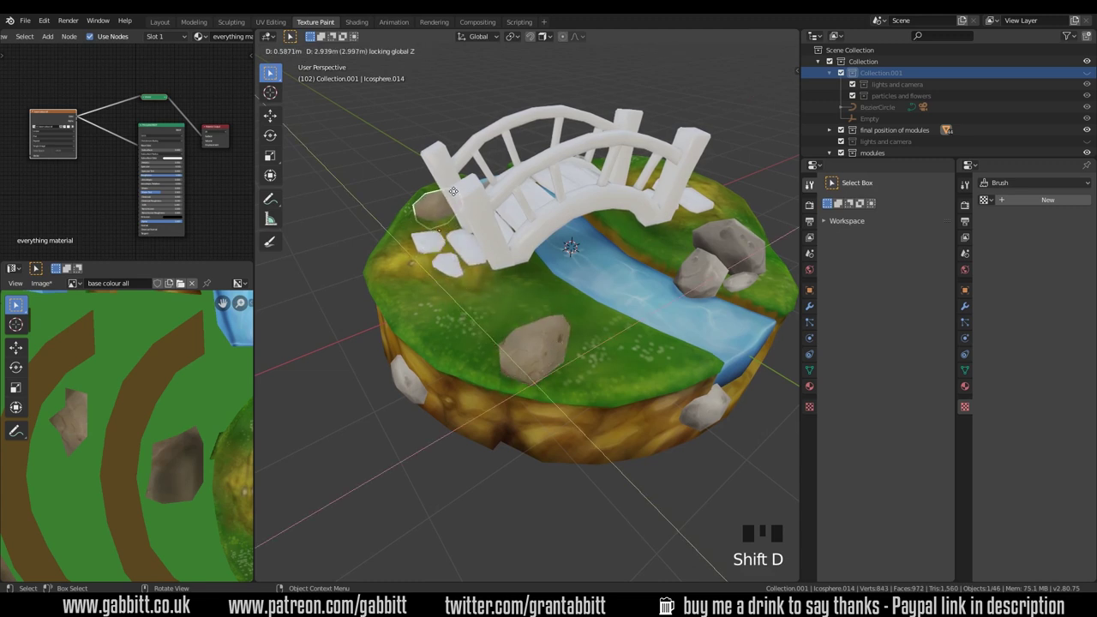
pyautogui.moveTo(503, 211); pyautogui.dragTo(503, 275)
pyautogui.press('KP_Decimal')
pyautogui.moveTo(645, 317); pyautogui.dragTo(571, 232)
# Rotate and shrink the copy, then move it beside the large rock near the river
pyautogui.press('r')
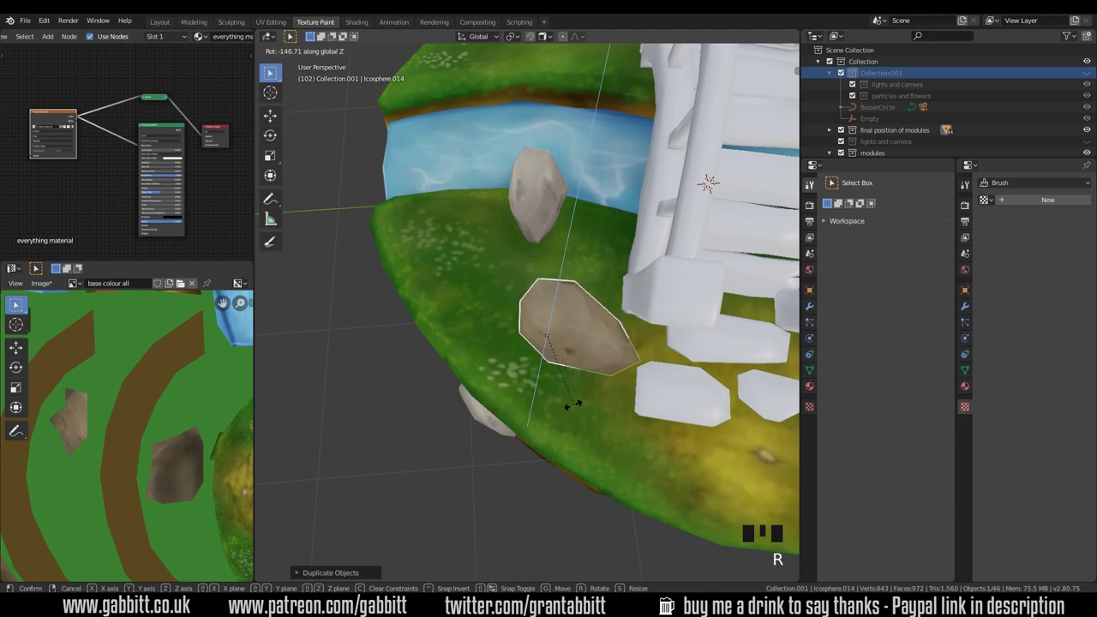
pyautogui.press('s')
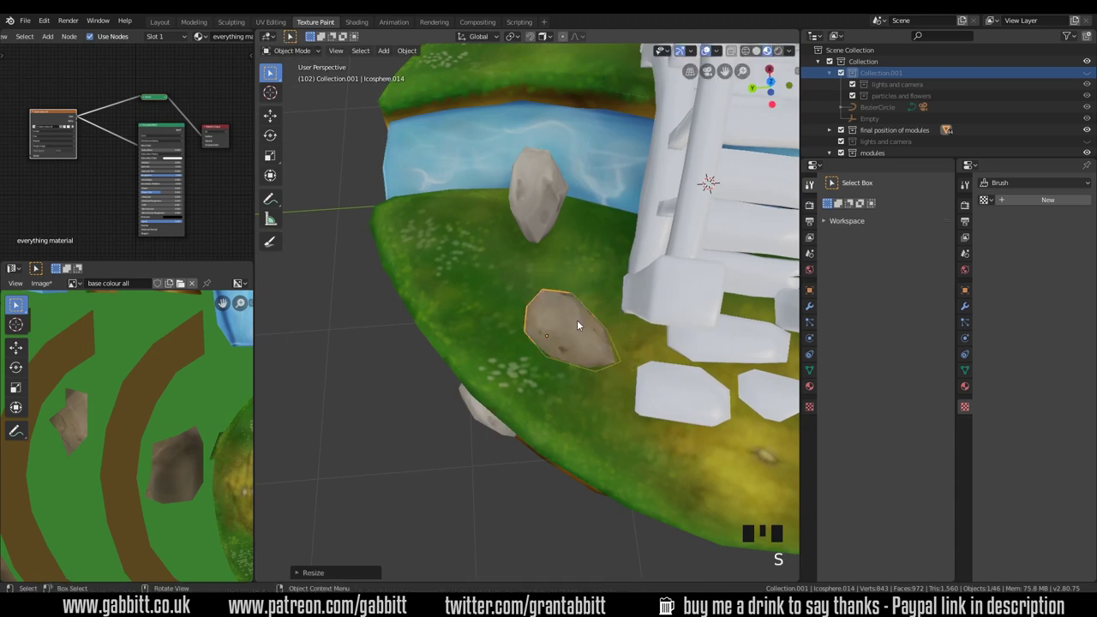
pyautogui.press('g')
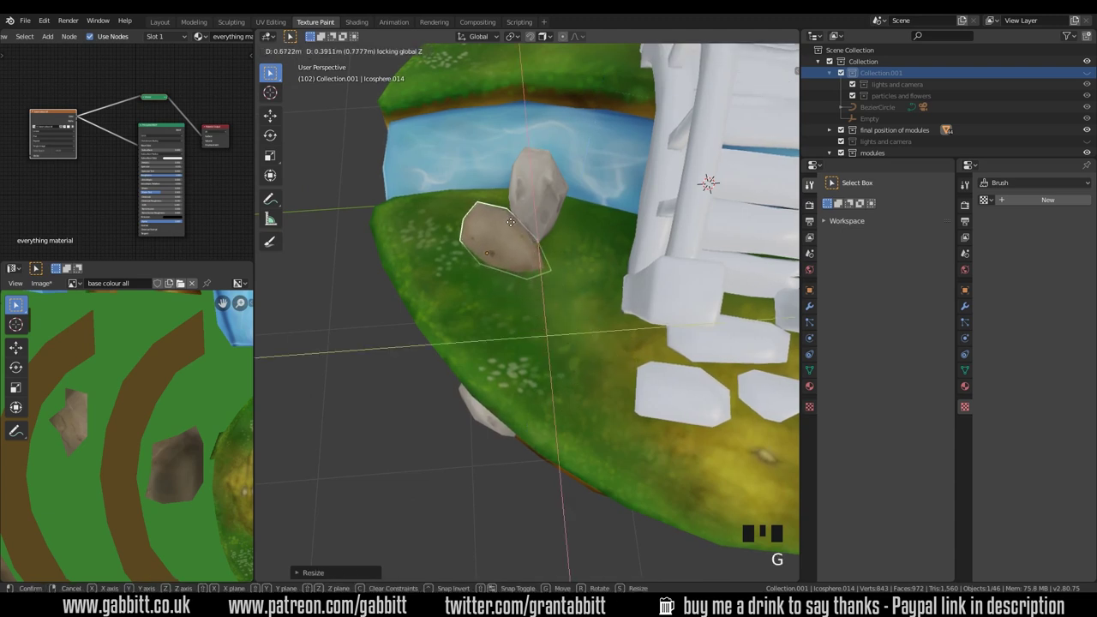
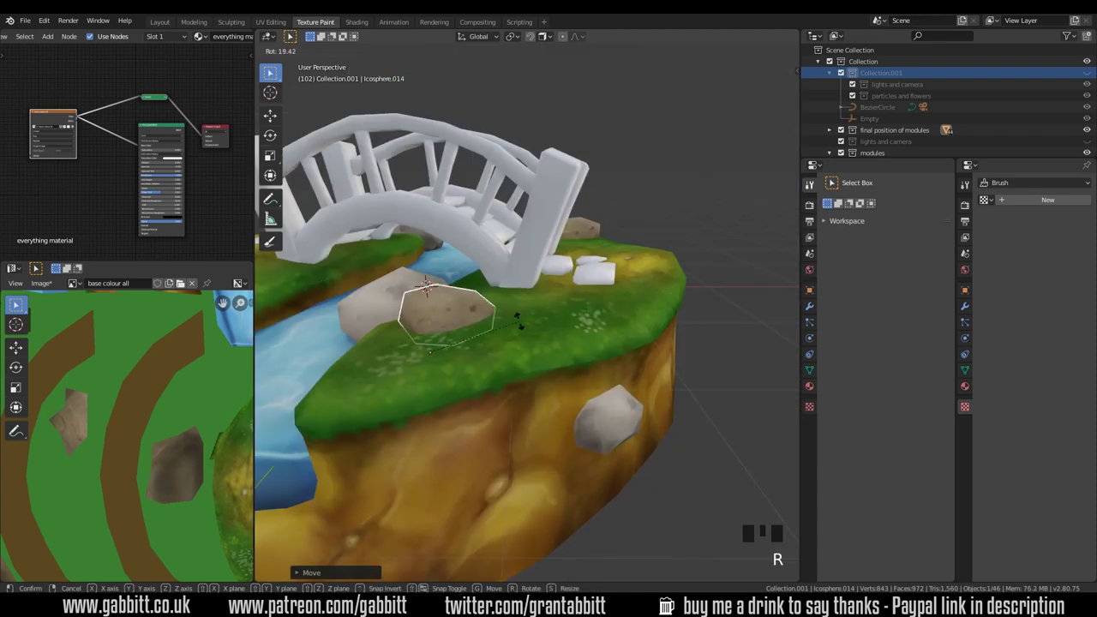
pyautogui.press('g')
# Paint a mottled beige coat with dark pits on the isolated rock, then exit local view
pyautogui.moveTo(518, 319); pyautogui.dragTo(572, 357)
pyautogui.moveTo(556, 333); pyautogui.dragTo(302, 53)
pyautogui.moveTo(302, 53); pyautogui.dragTo(607, 362)
pyautogui.moveTo(607, 362); pyautogui.dragTo(695, 322)
pyautogui.moveTo(719, 382); pyautogui.dragTo(548, 384)
pyautogui.press('KP_Divide')
pyautogui.moveTo(574, 396); pyautogui.dragTo(622, 292)
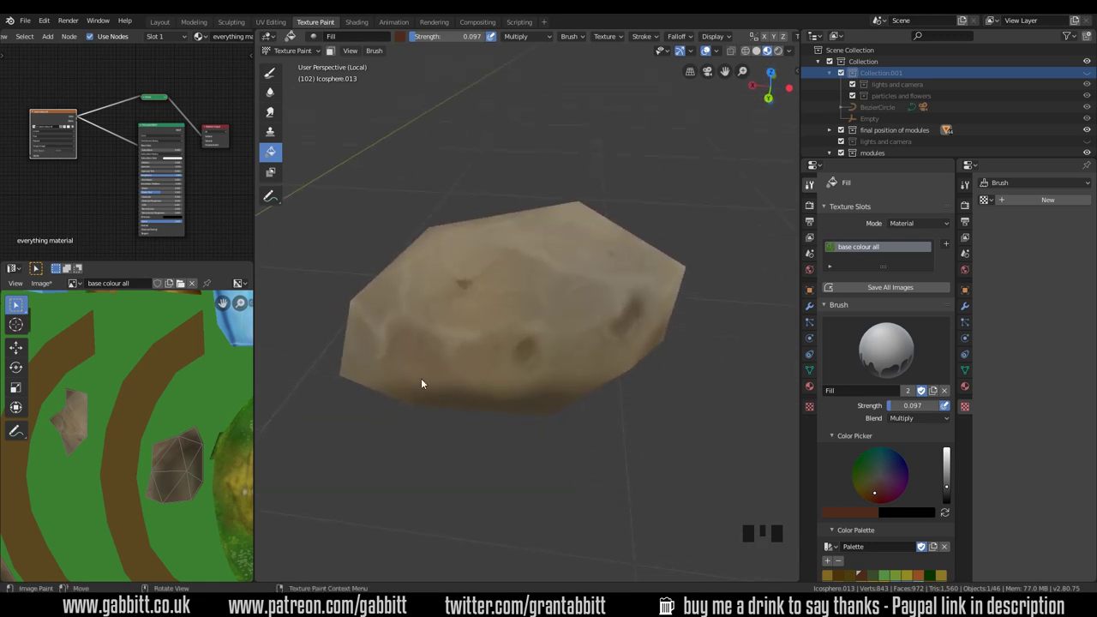
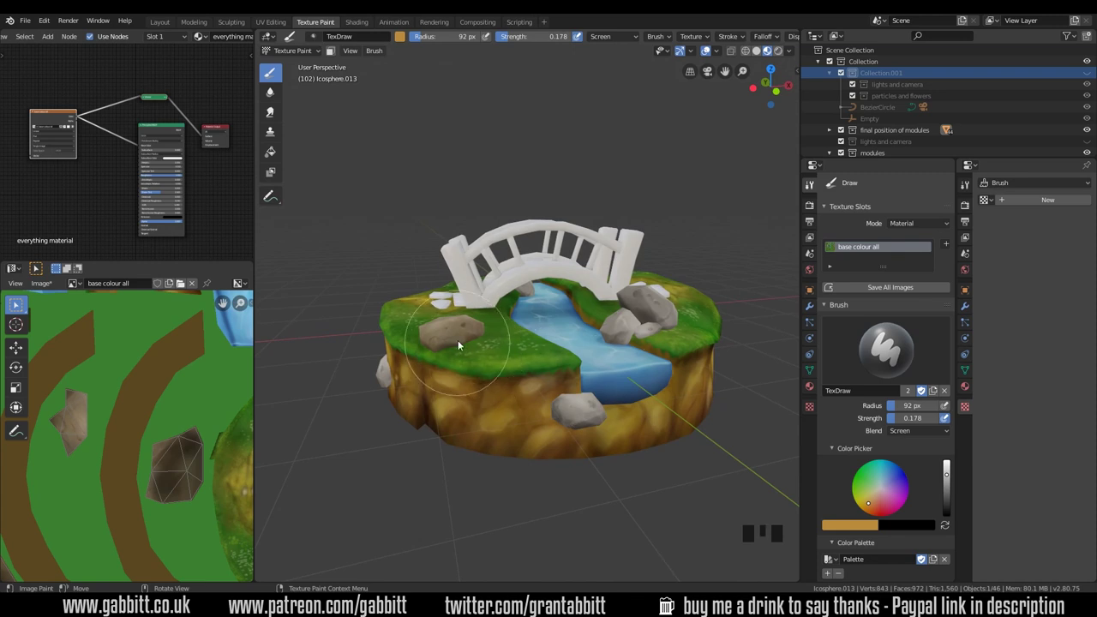
# Orbit to look down on the island and select the upright rock beside the bridge
pyautogui.moveTo(591, 407); pyautogui.dragTo(309, 53)
pyautogui.moveTo(309, 53); pyautogui.dragTo(488, 373)
pyautogui.moveTo(488, 373); pyautogui.dragTo(519, 377)
# Tilt the upright rock beside the bridge with R and confirm its new angle
pyautogui.press('r')
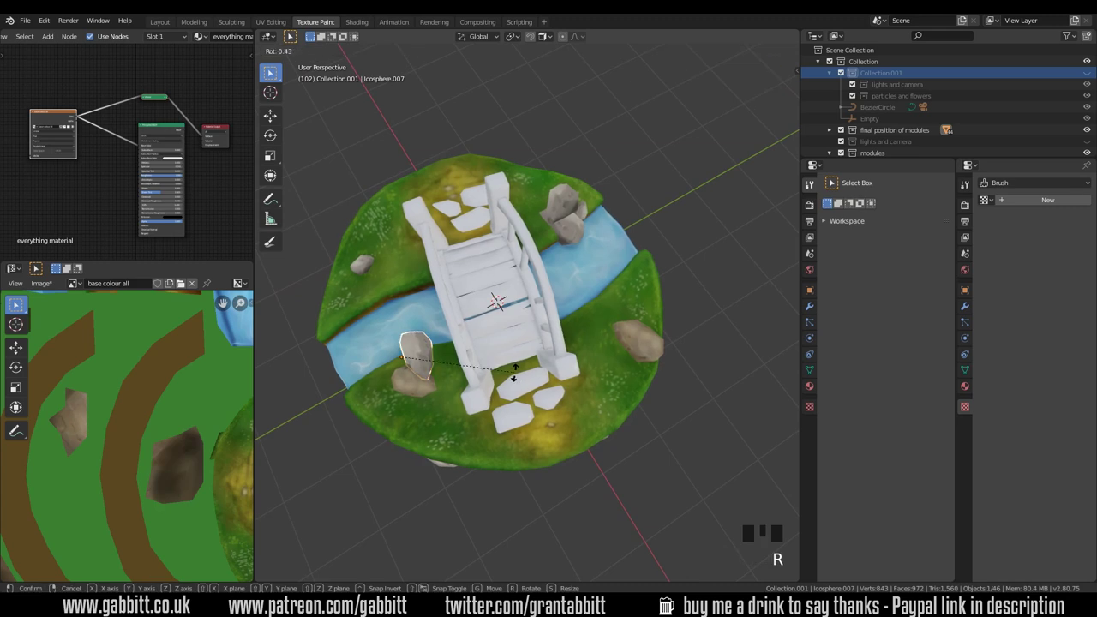
pyautogui.moveTo(500, 373); pyautogui.dragTo(597, 422)
pyautogui.click(597, 422)
pyautogui.moveTo(628, 418); pyautogui.dragTo(601, 397)
# From top view nudge the rock, then duplicate a rock to hang below the island
pyautogui.press('KP_7')
pyautogui.moveTo(581, 238); pyautogui.dragTo(595, 333)
pyautogui.press('g')
pyautogui.moveTo(655, 350); pyautogui.dragTo(492, 285)
pyautogui.press('shift+d')
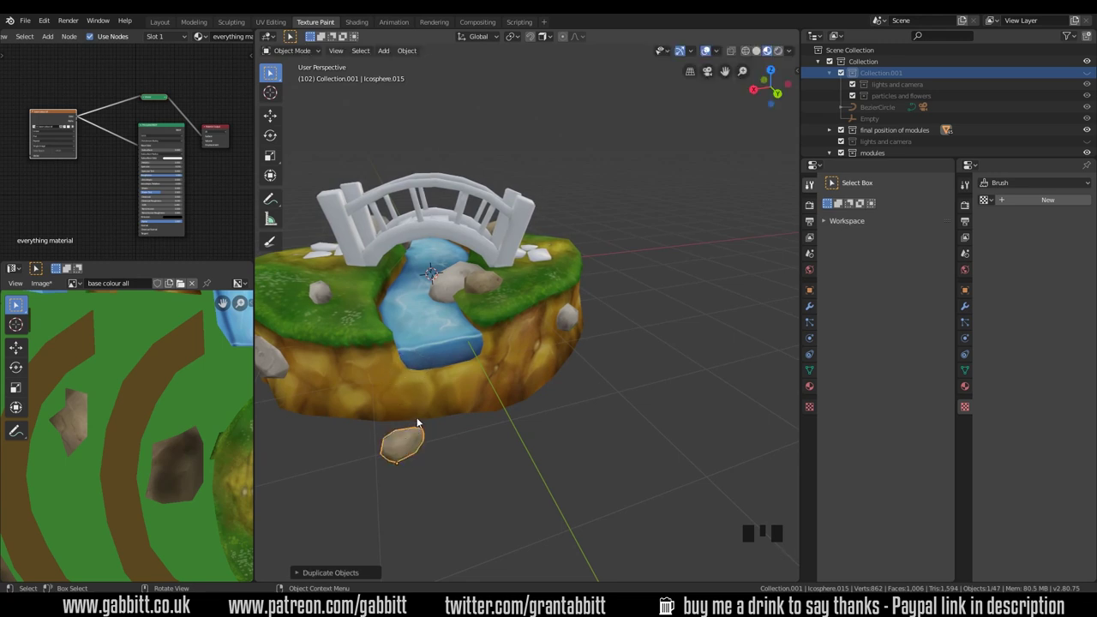
# Toggle snapping and place the new rock copy on the cliff face
pyautogui.press('shift+Tab')
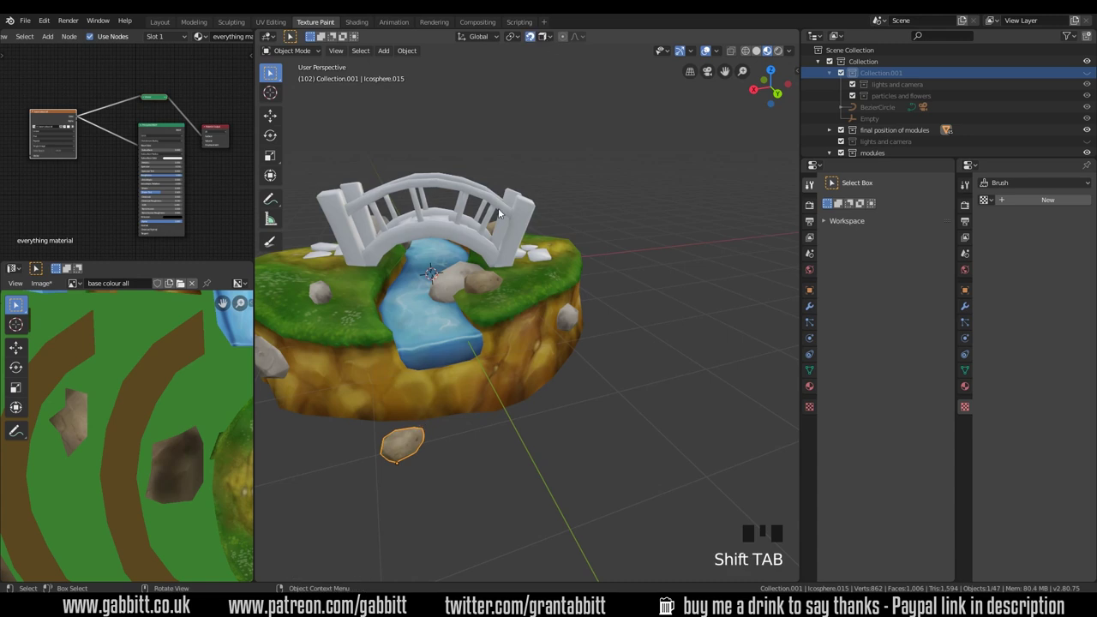
pyautogui.press('g')
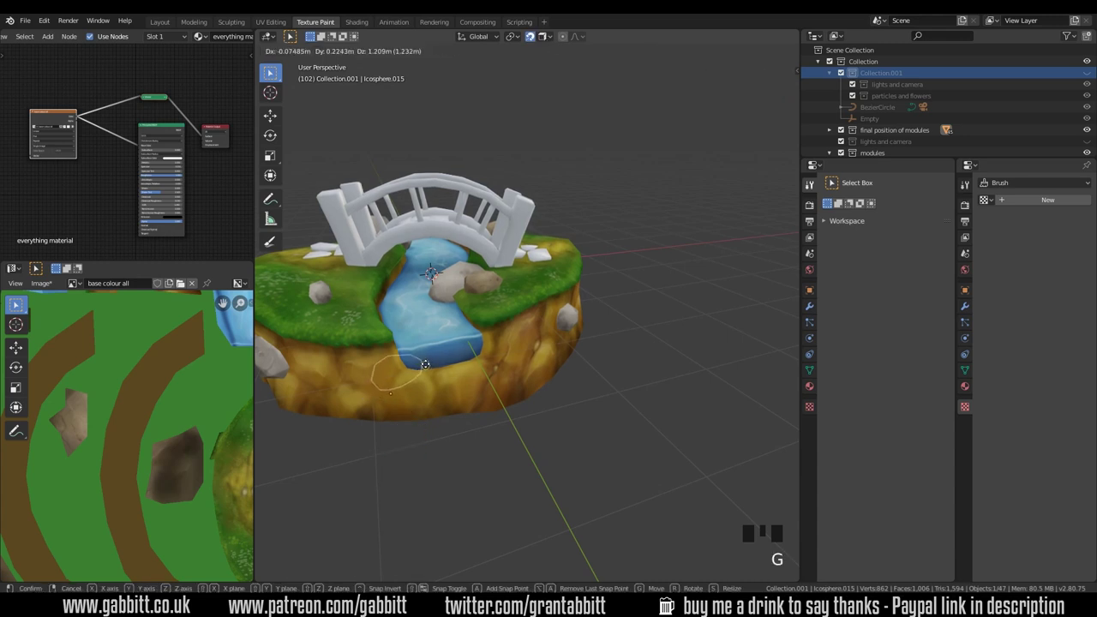
pyautogui.moveTo(457, 398); pyautogui.dragTo(531, 40)
pyautogui.click(531, 39)
pyautogui.moveTo(519, 330); pyautogui.dragTo(542, 423)
# Turn the rock to sit against the cliff and orbit to inspect the scattered rocks
pyautogui.press('g')
pyautogui.moveTo(576, 415); pyautogui.dragTo(597, 379)
pyautogui.press('r')
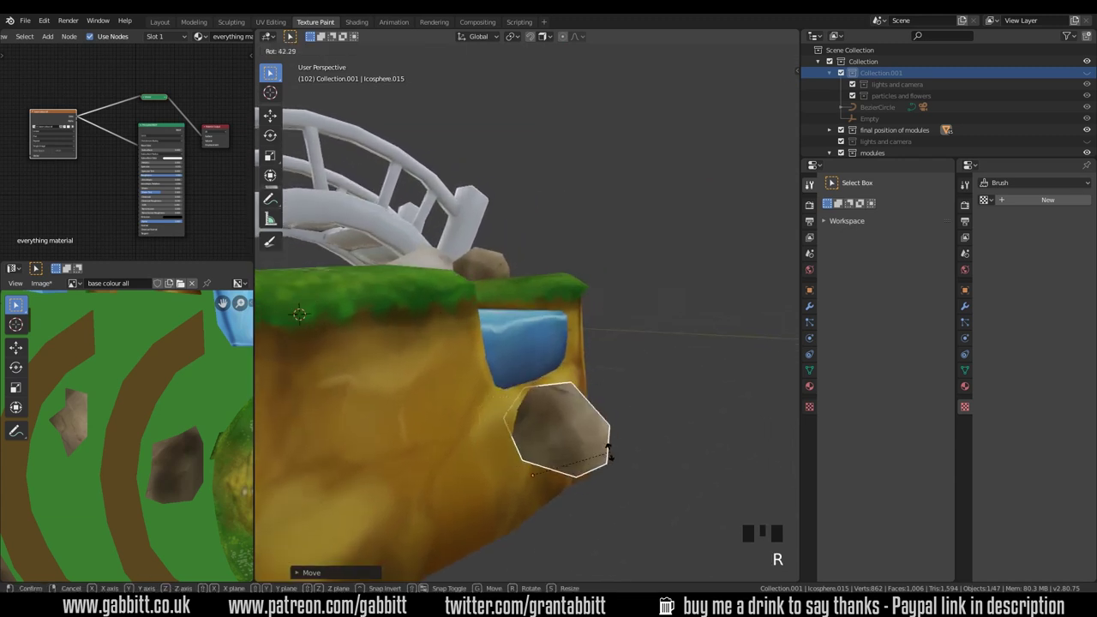
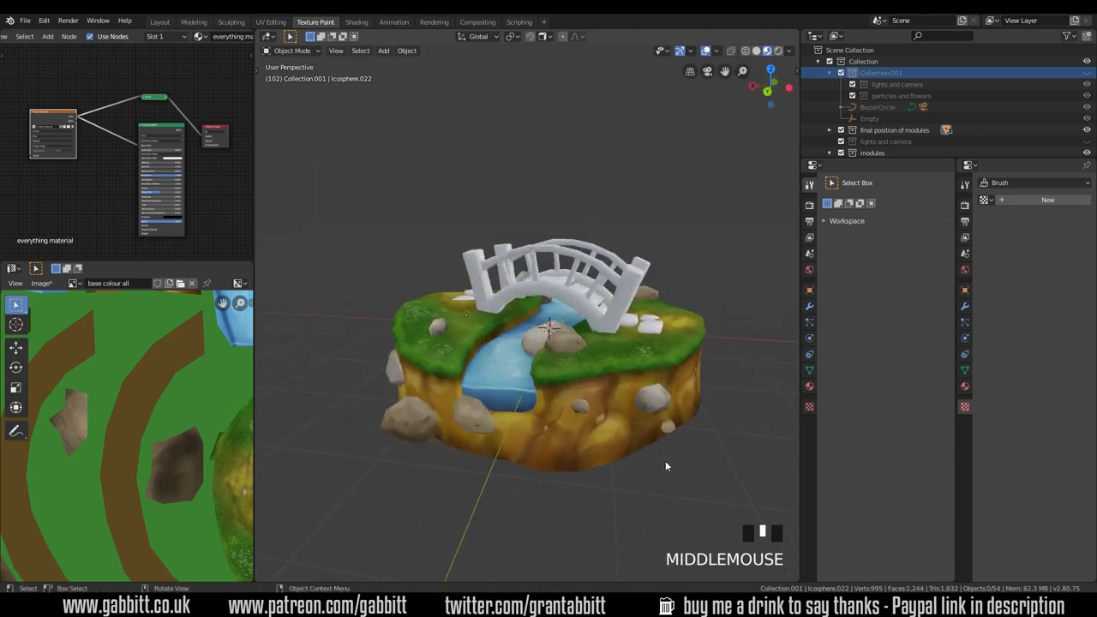
pyautogui.middleClick(664, 483)
pyautogui.moveTo(673, 457); pyautogui.dragTo(685, 460)
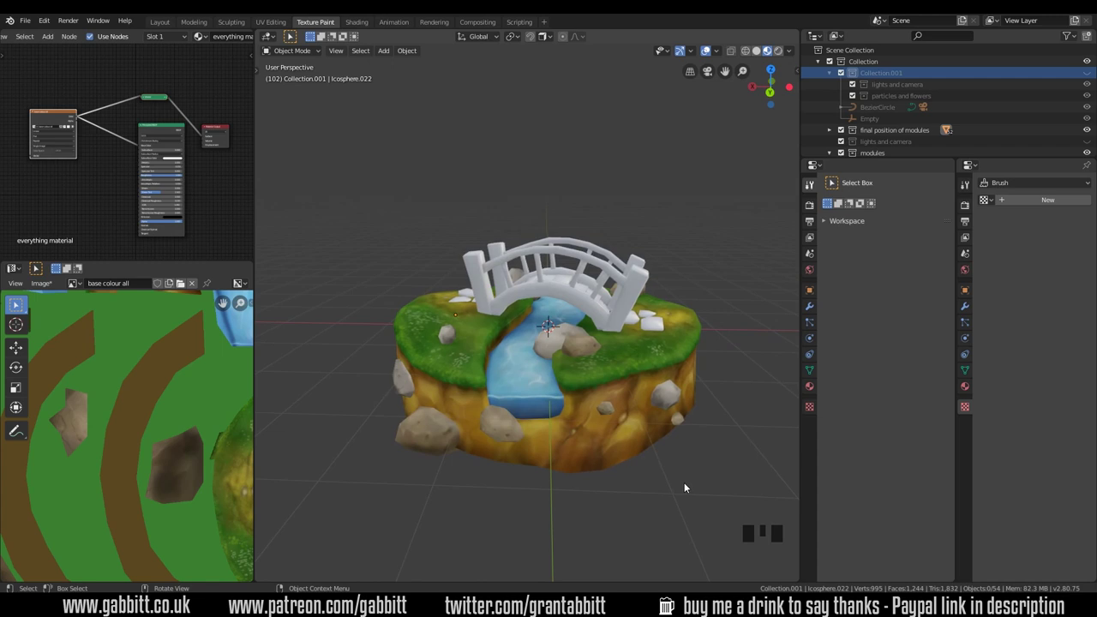